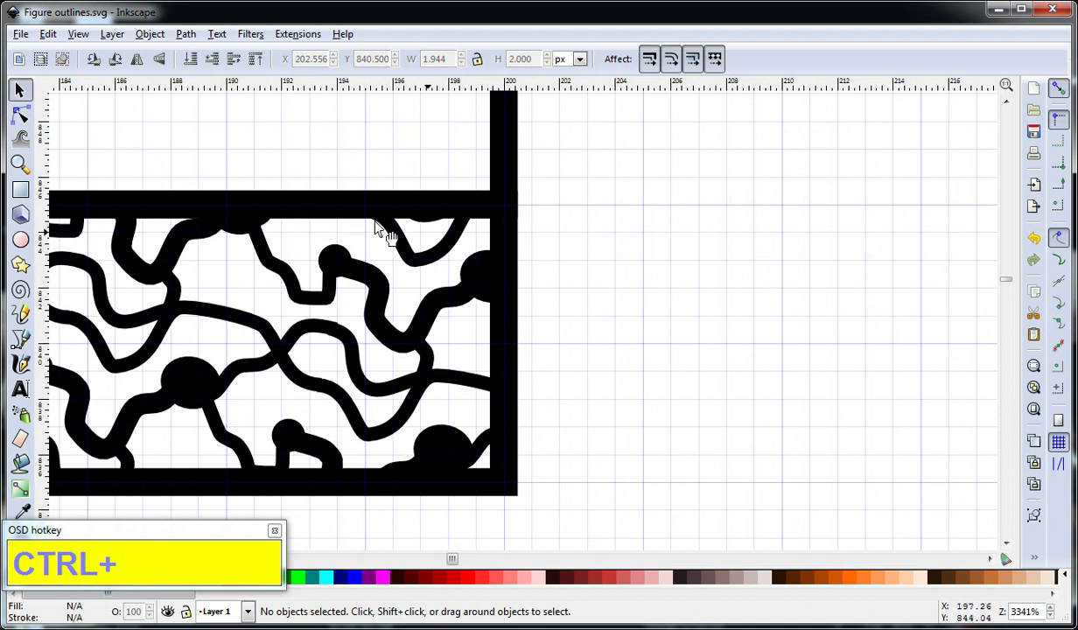
Switch to the Ellipse tool and zoom the grid to start the black arc
left_click(725, 255)
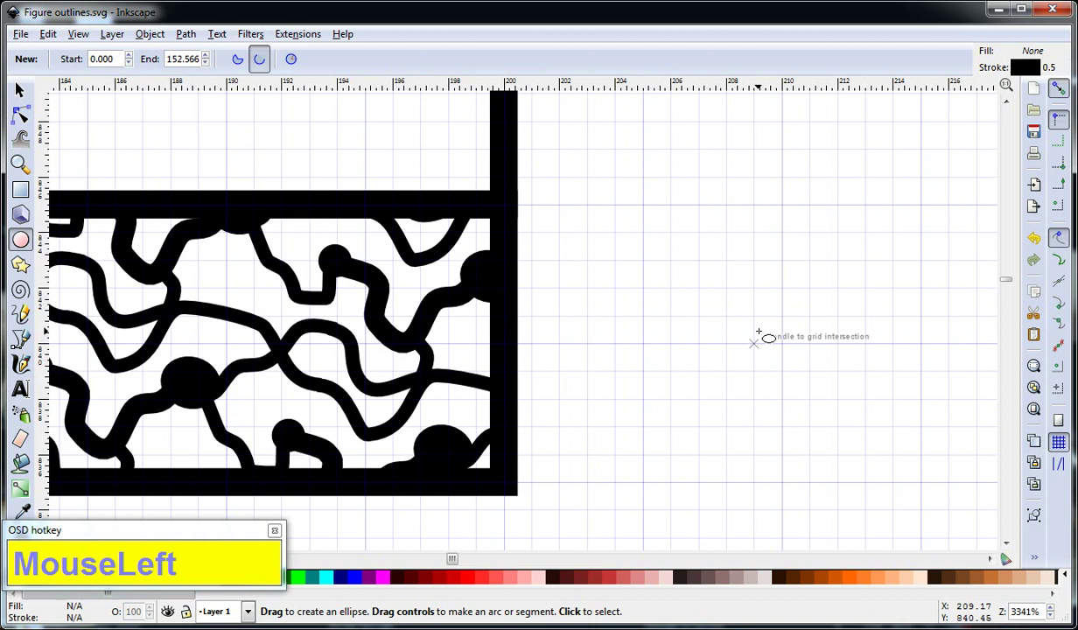
key("shift+3")
key("shift+3")
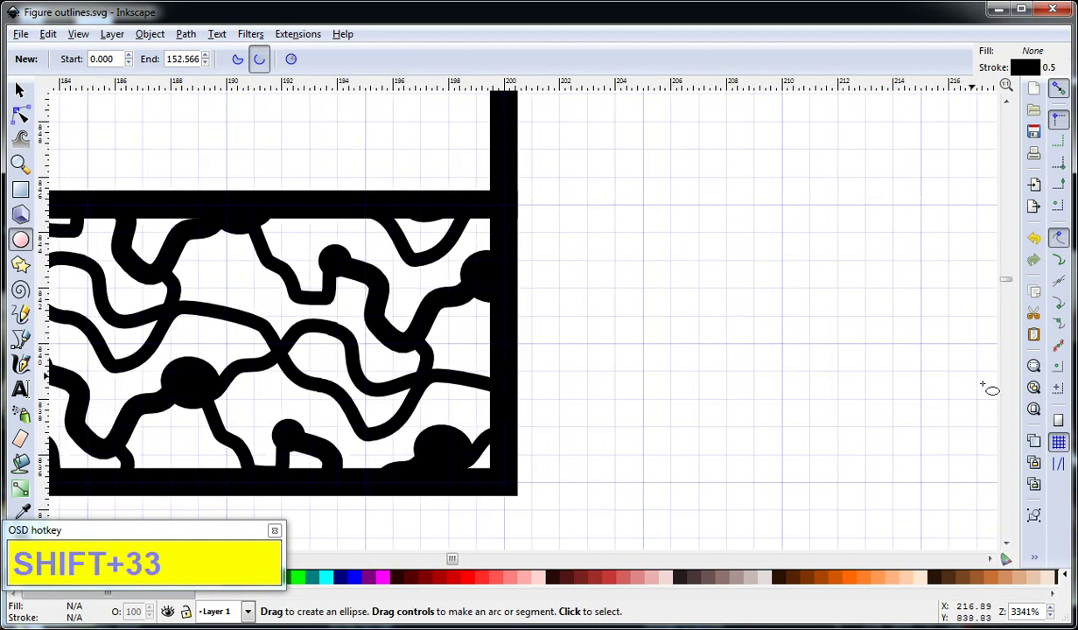
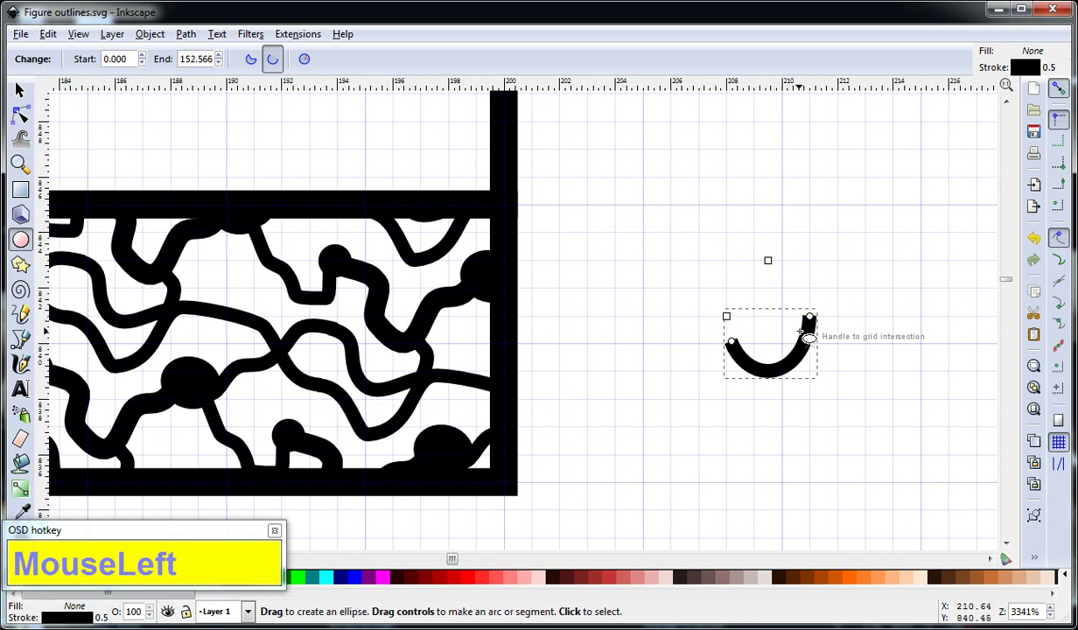
Set the arc to flat black fill with no stroke in Fill and Stroke
key("ctrl+shift+f")
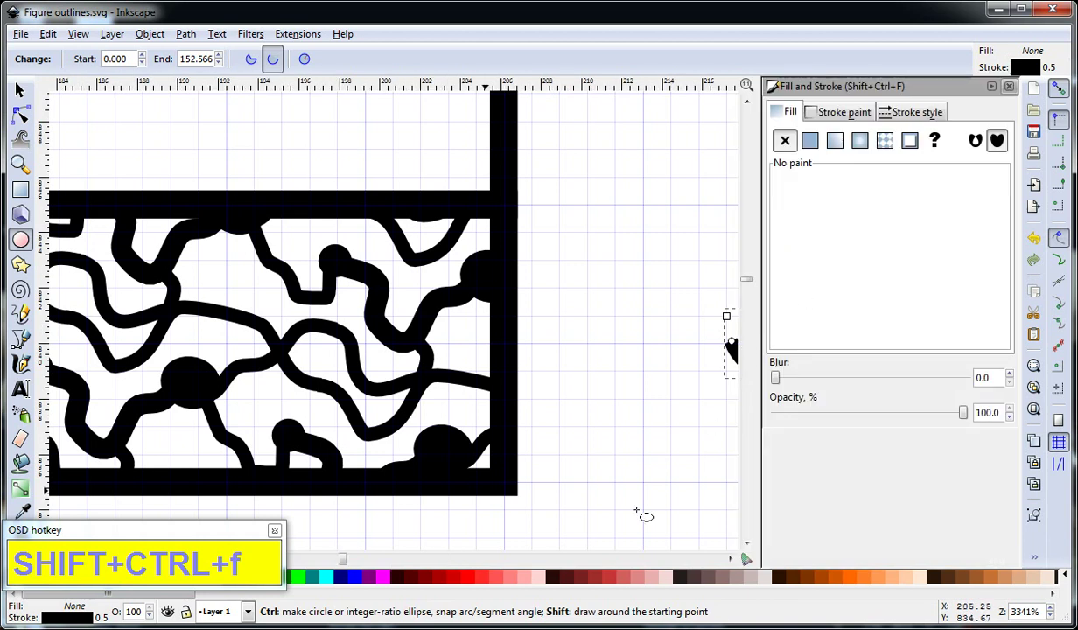
left_click_drag(734, 343, 848, 114)
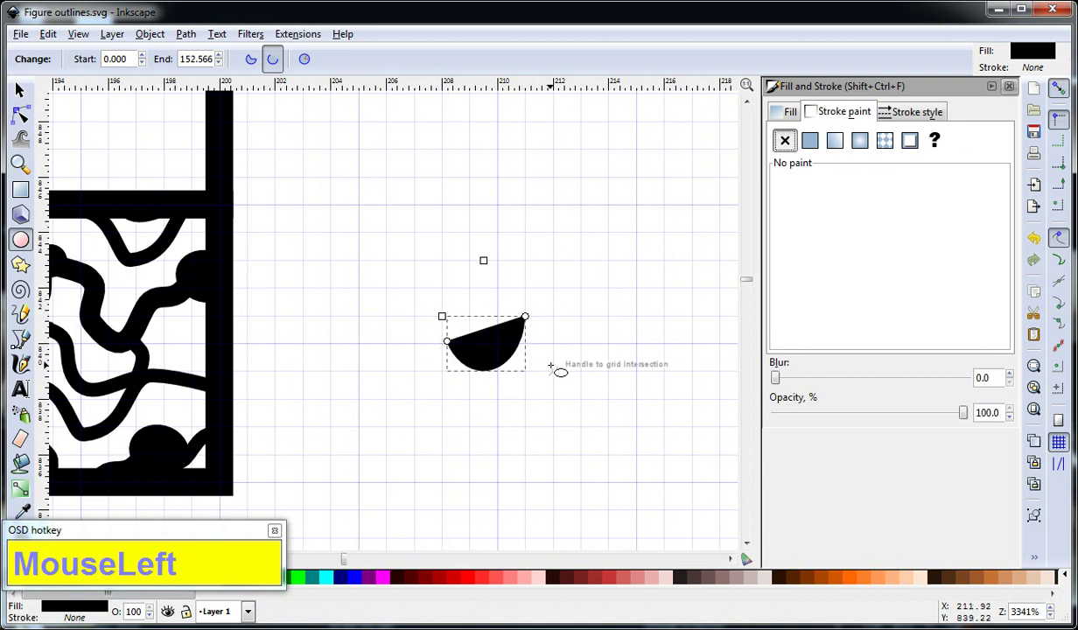
Close the arc into a full 3 by 4 px ellipse with the node tool, then return to the Selector
key("F2")
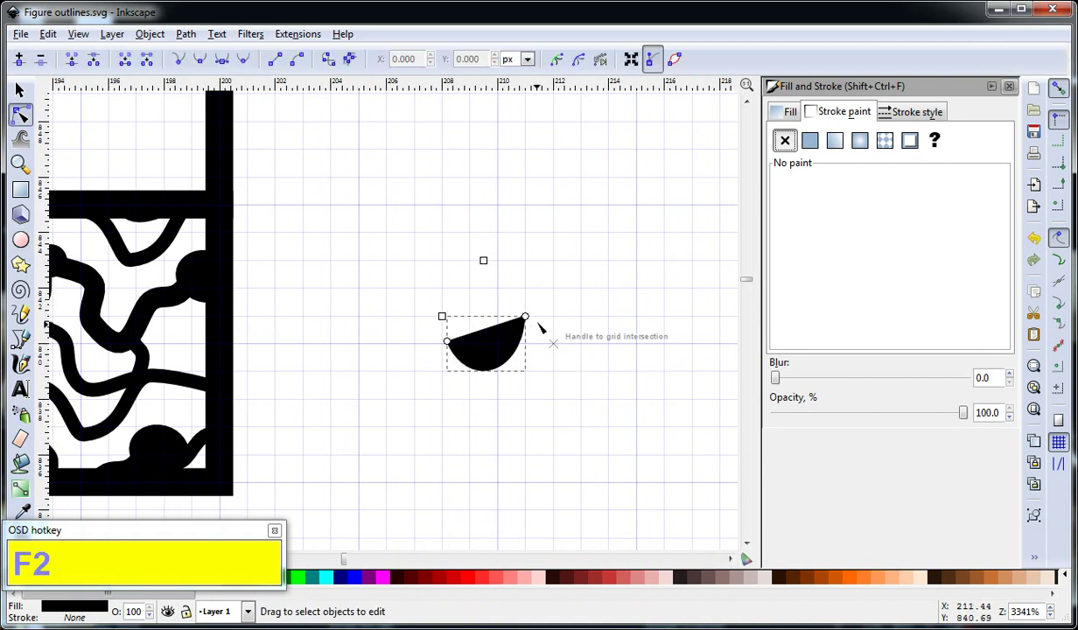
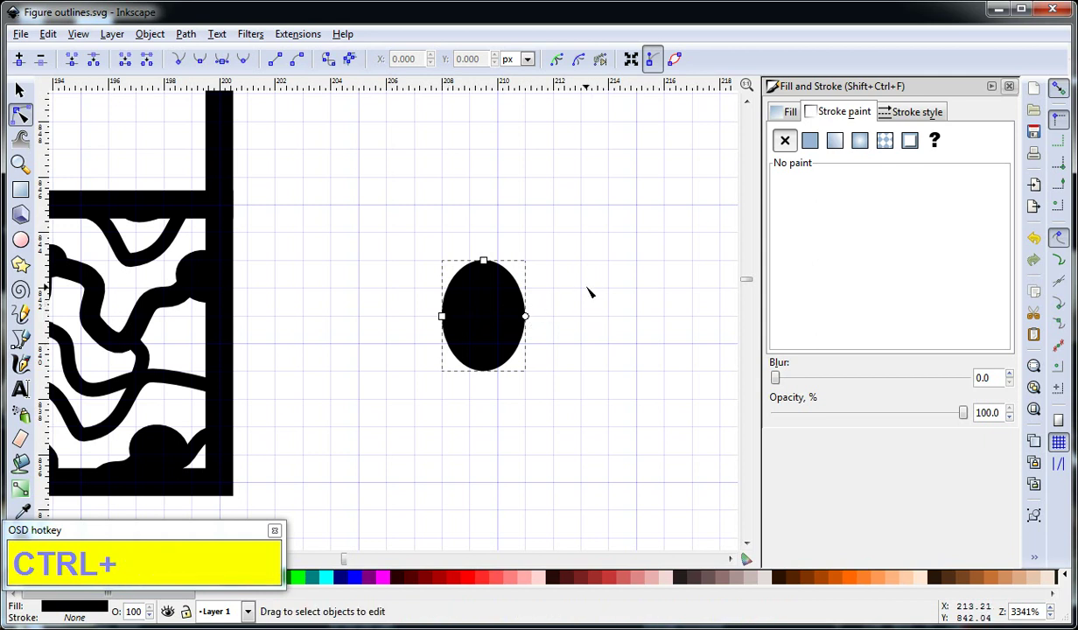
key("F1")
Drag the black ellipse so it snaps onto a grid intersection
left_click_drag(594, 294, 494, 340)
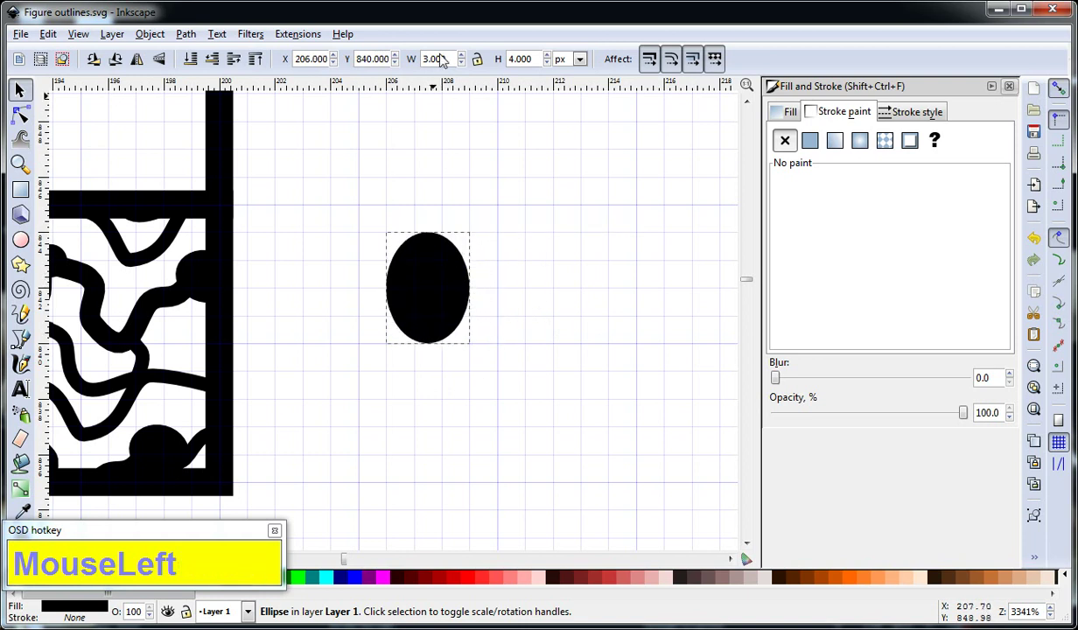
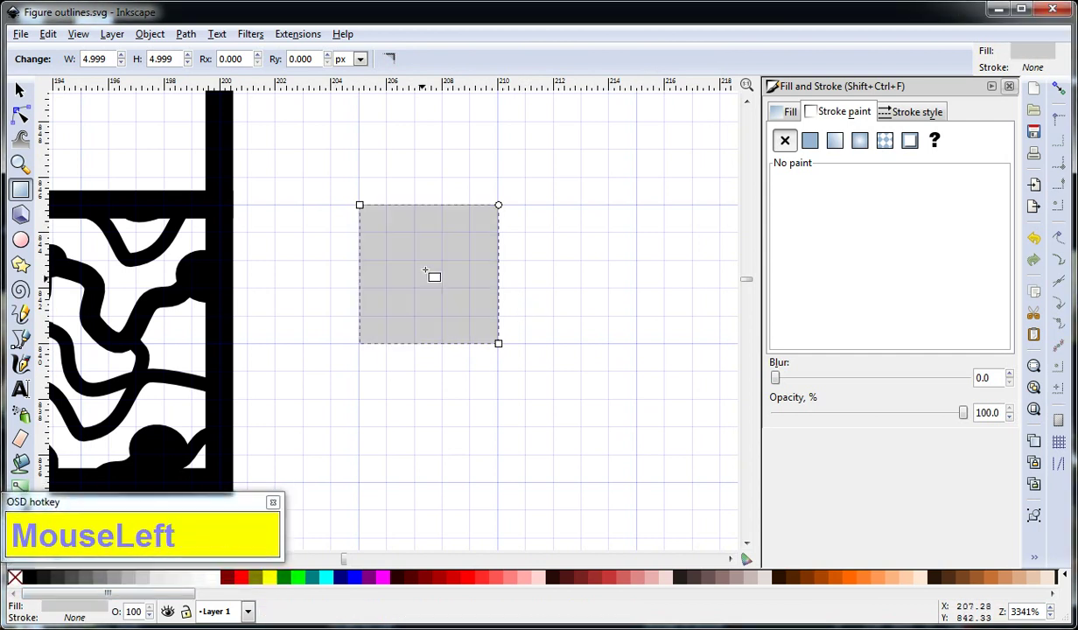
Send the light grey square to the bottom so the black ellipse stays visible on top
key("F1")
left_click(438, 270)
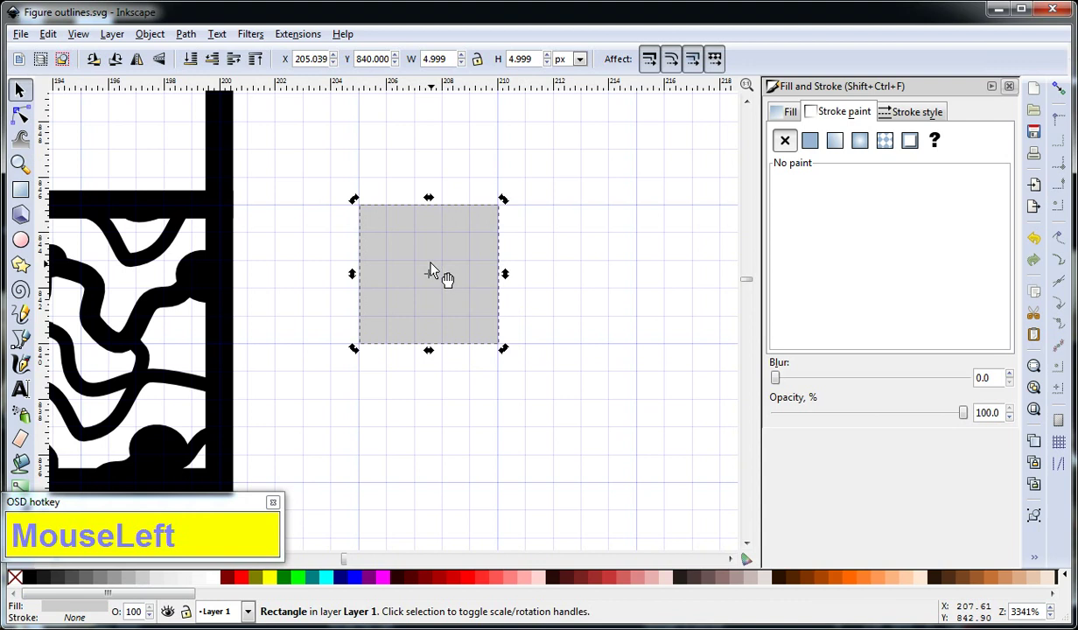
key("End")
left_click(438, 270)
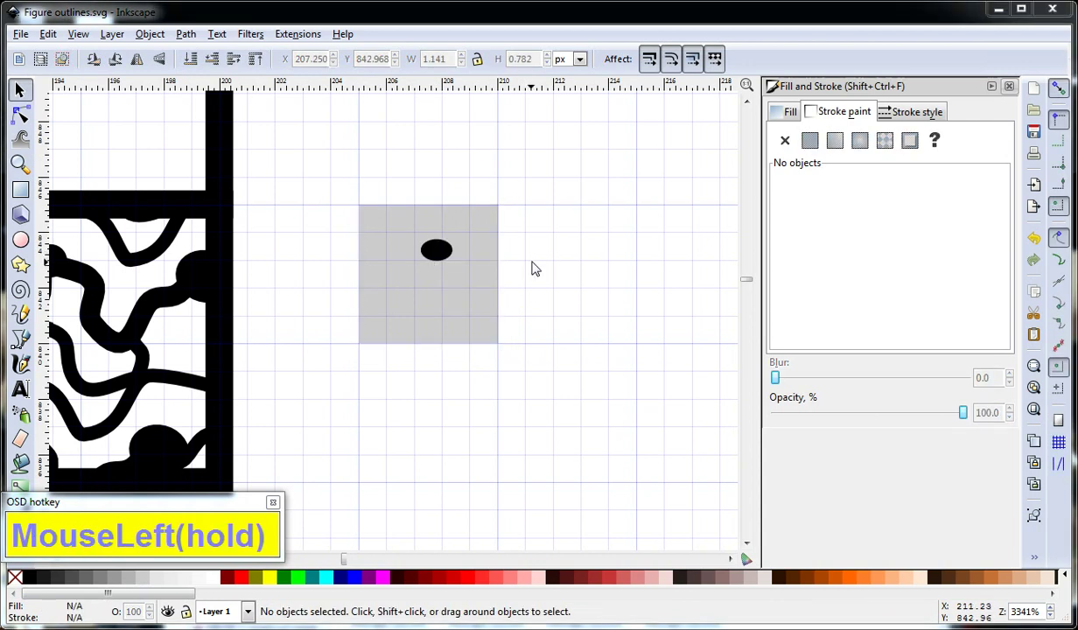
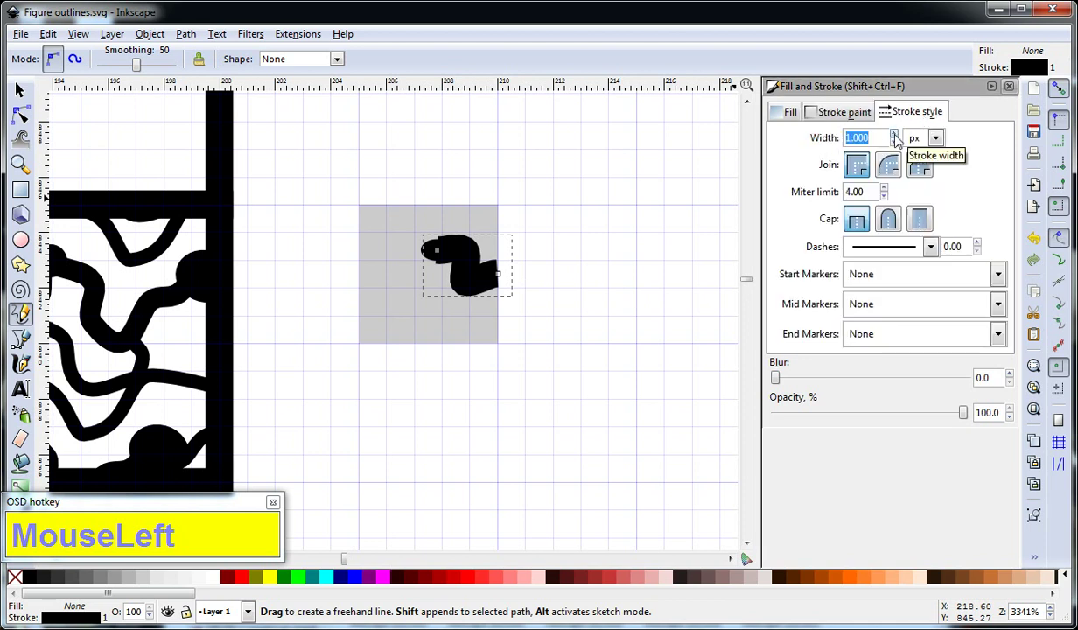
Set the freehand fiber stroke width to 0.5 px and return to the Selector
key("KP_Decimal")
key("KP_5")
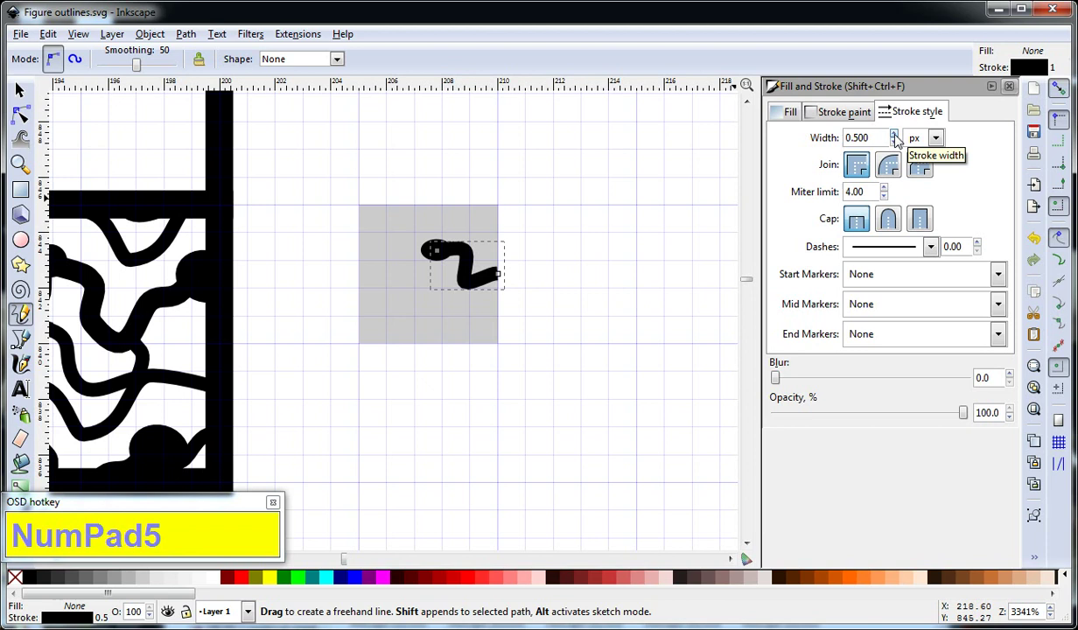
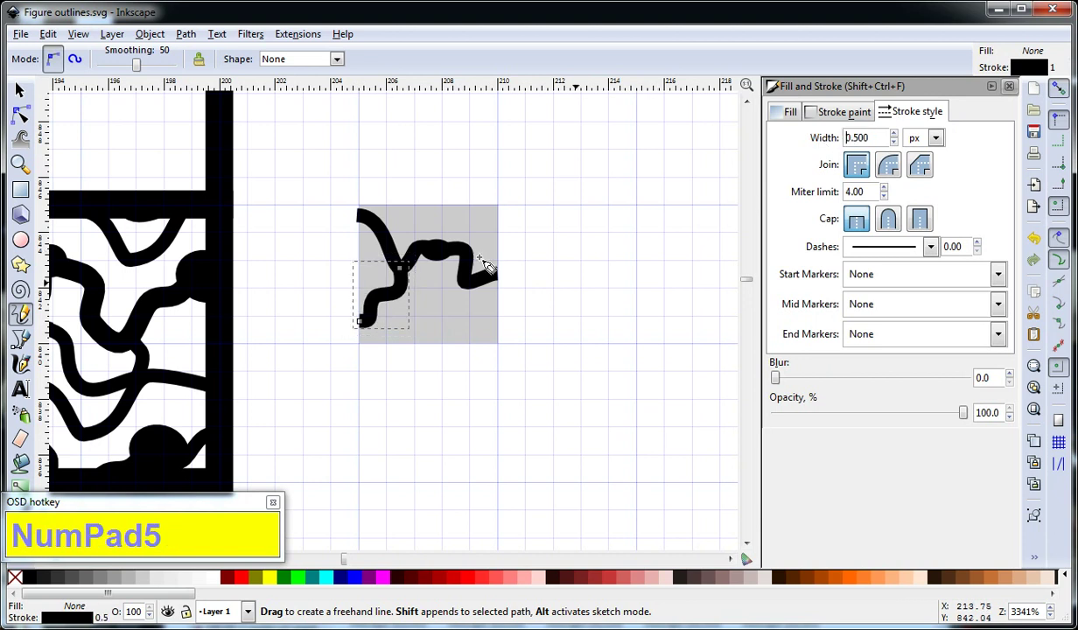
key("F1")
Select the lower fiber stroke and resume freehand drawing for the second fiber
left_click(571, 274)
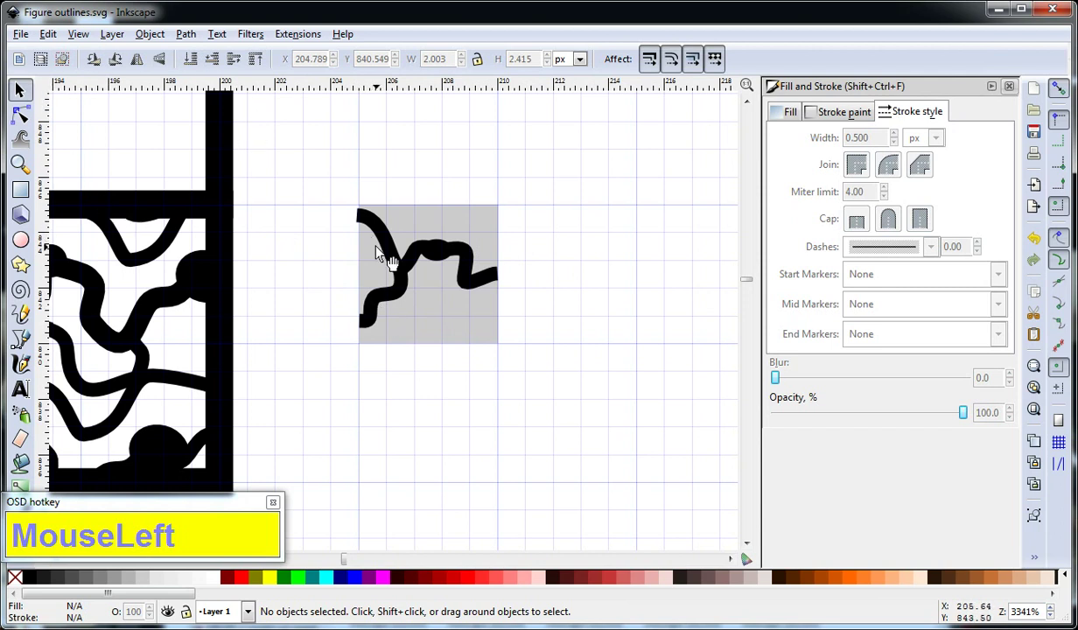
key("F6")
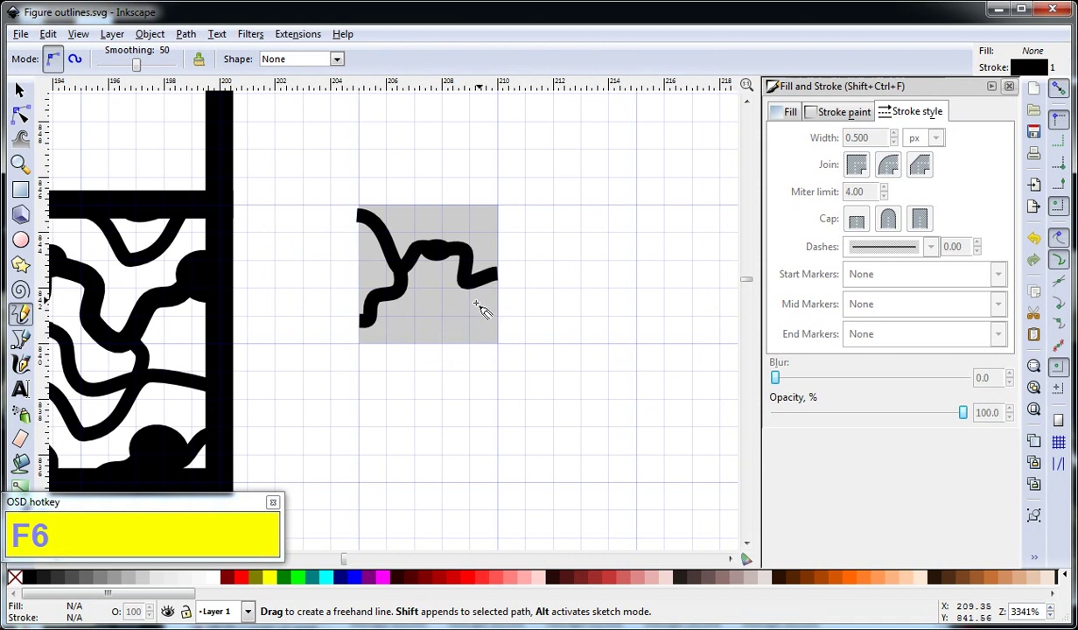
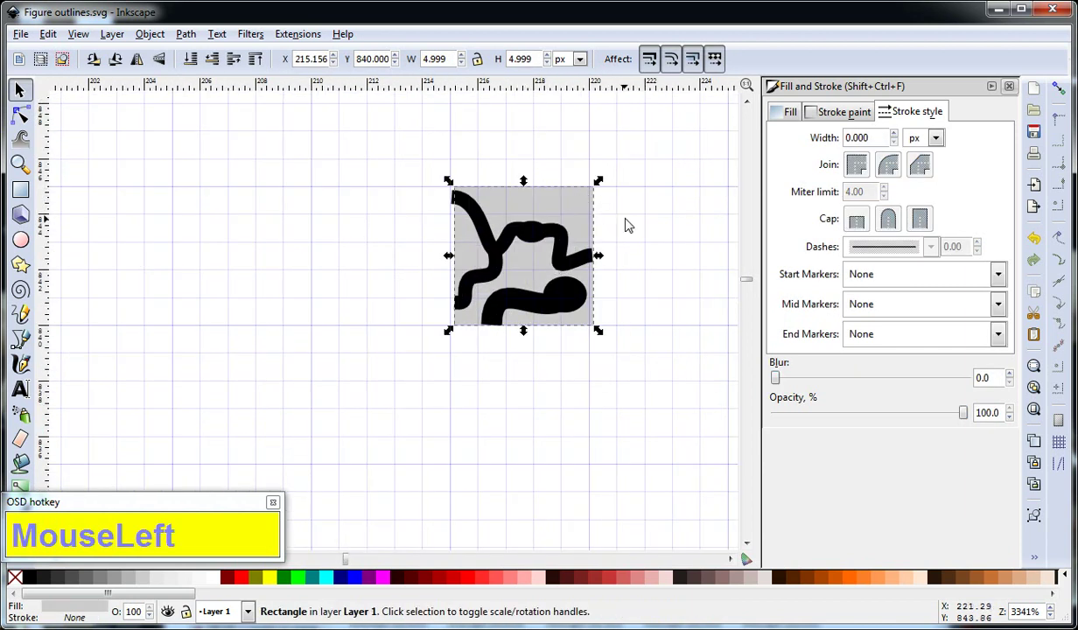
Delete the grey backing square and group the fibers and blob into one tile object
key("Delete")
left_click_drag(632, 223, 664, 370)
right_click(664, 370)
left_click_drag(626, 360, 672, 388)
key("ctrl+g")
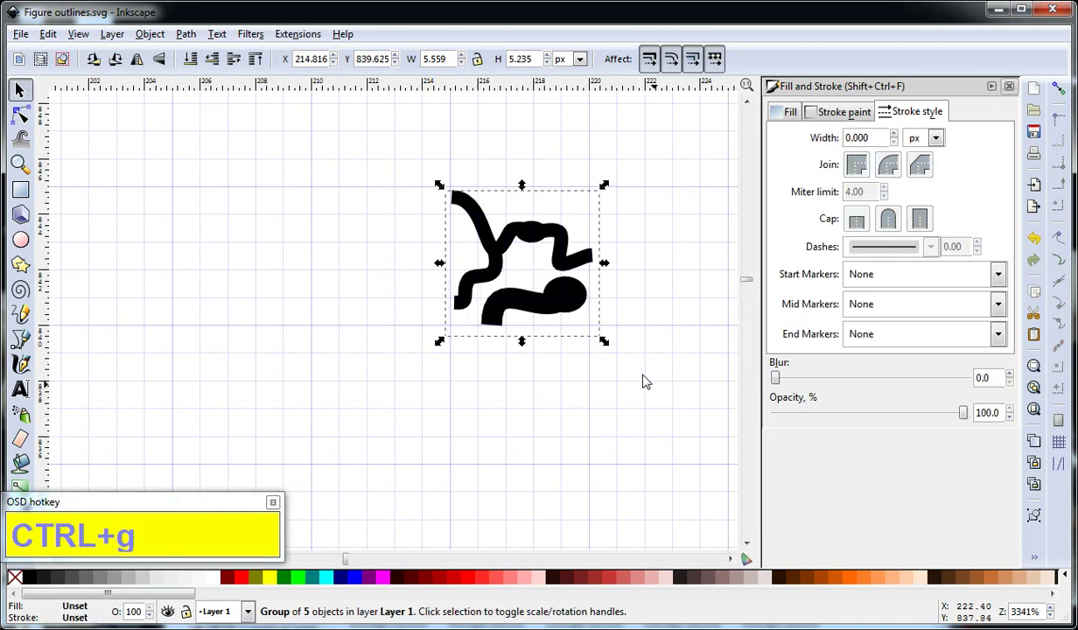
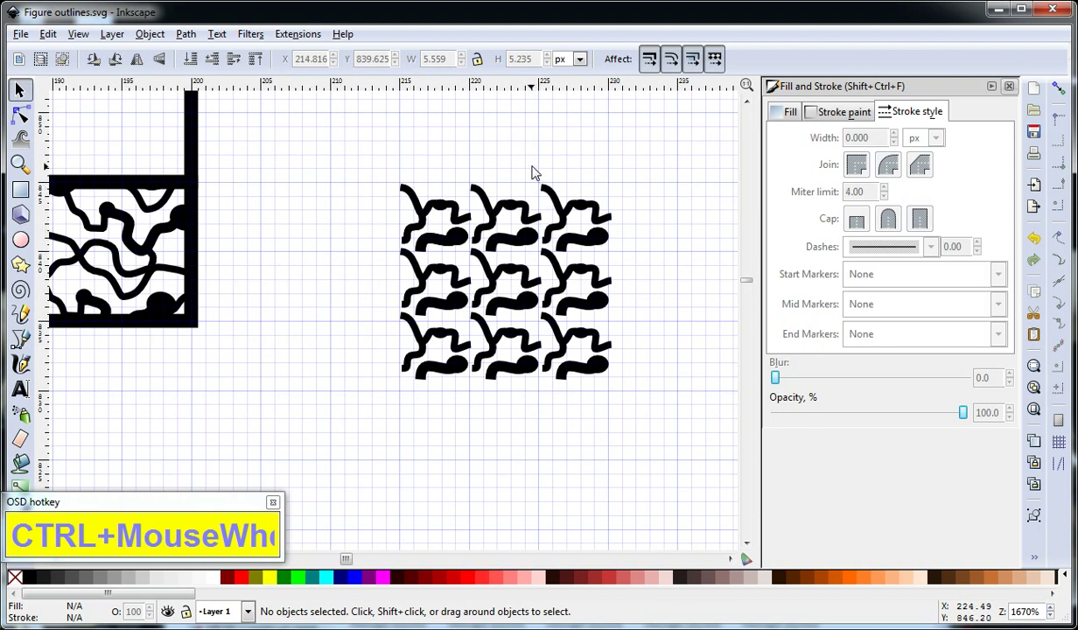
Use Transform > Move with 15 px offsets to shift the tile row up into a tight 3×3 grid
left_click(531, 163)
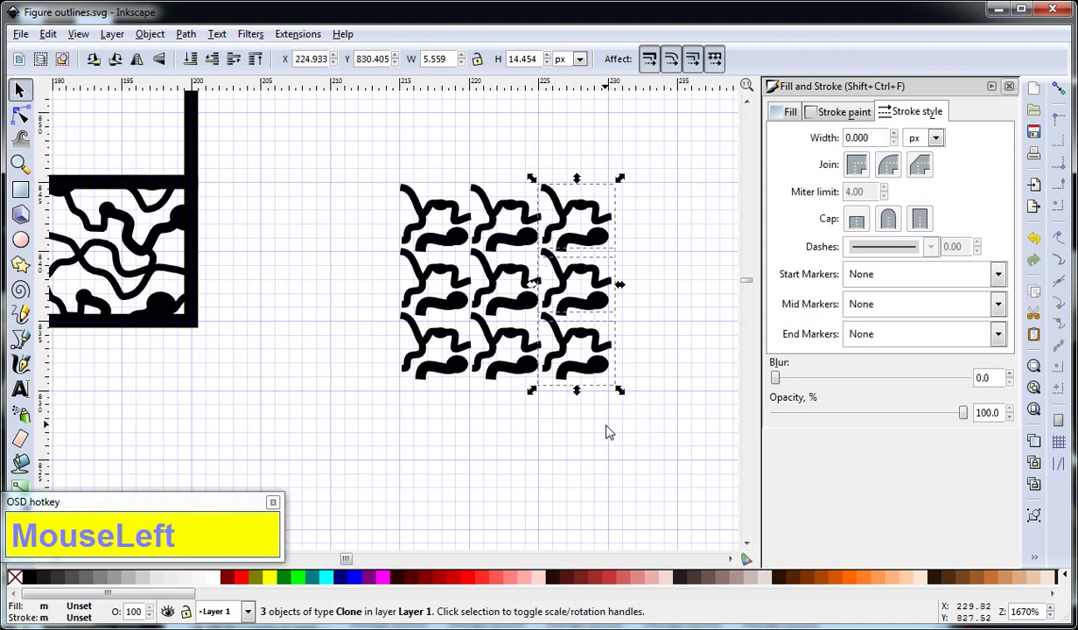
left_click(611, 432)
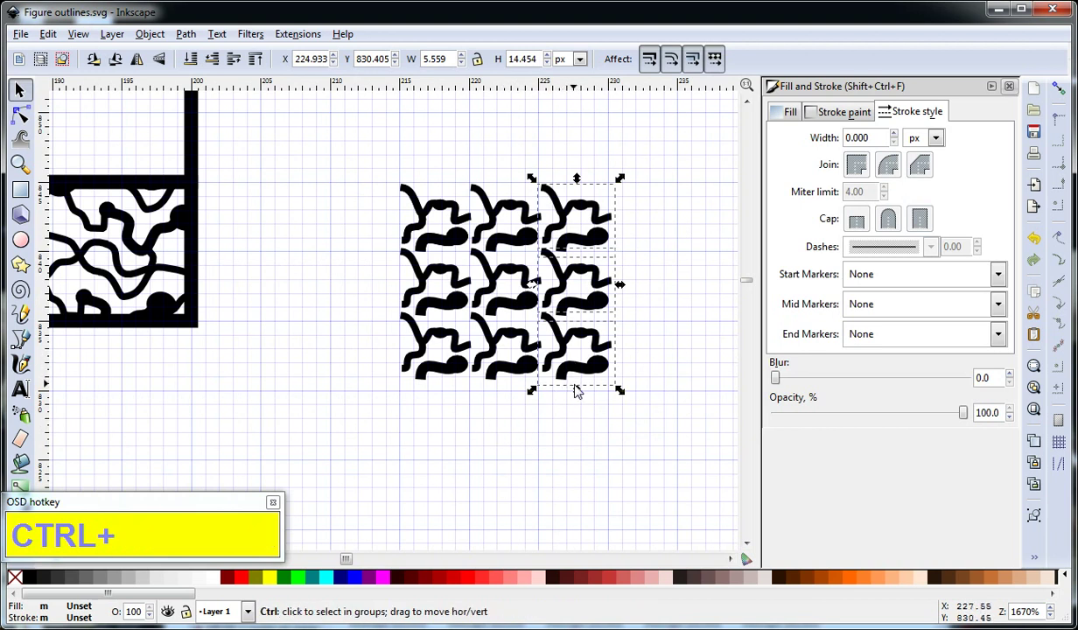
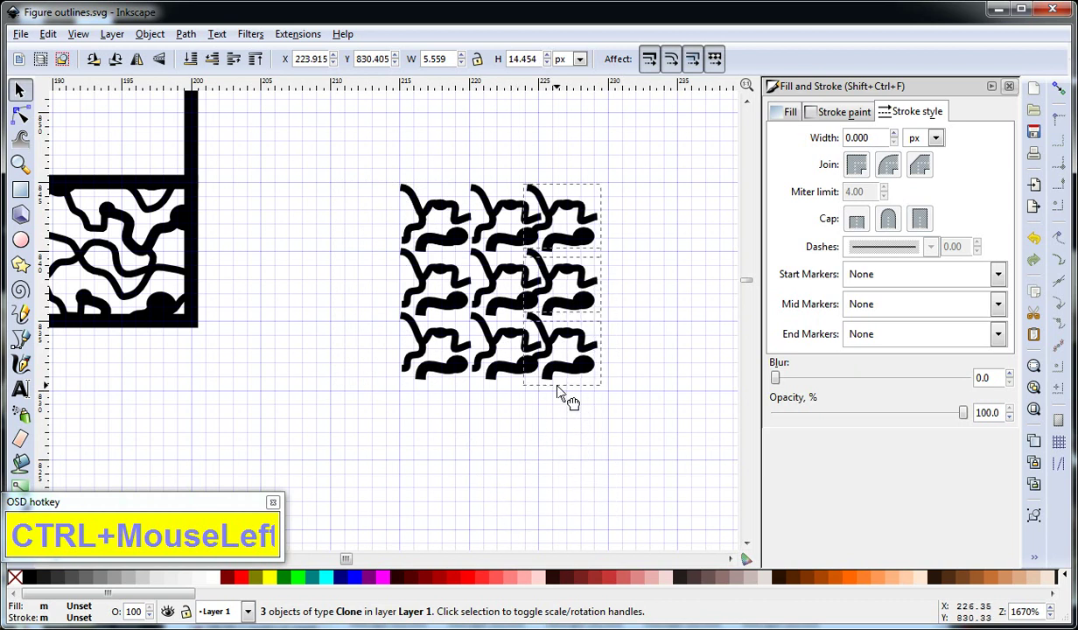
key("ctrl+z")
left_click_drag(684, 247, 655, 443)
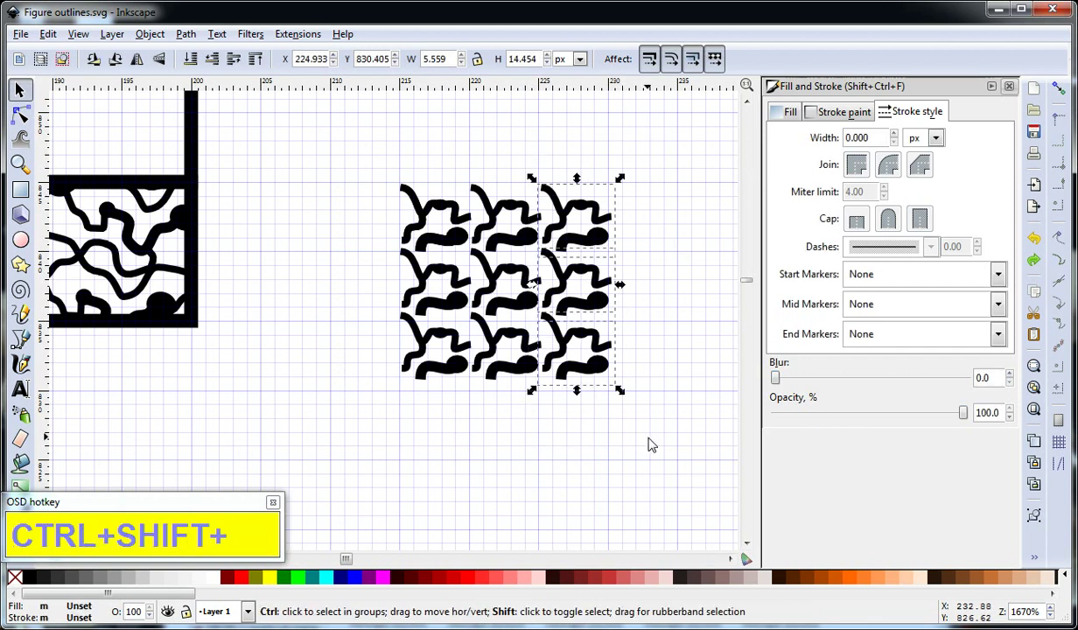
key("ctrl+shift+m")
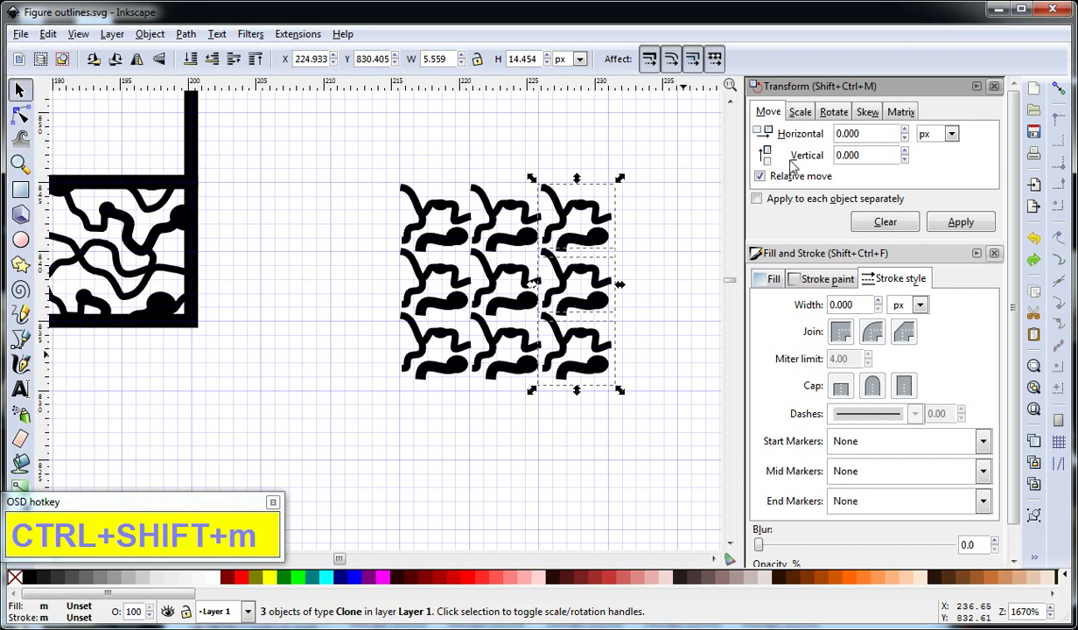
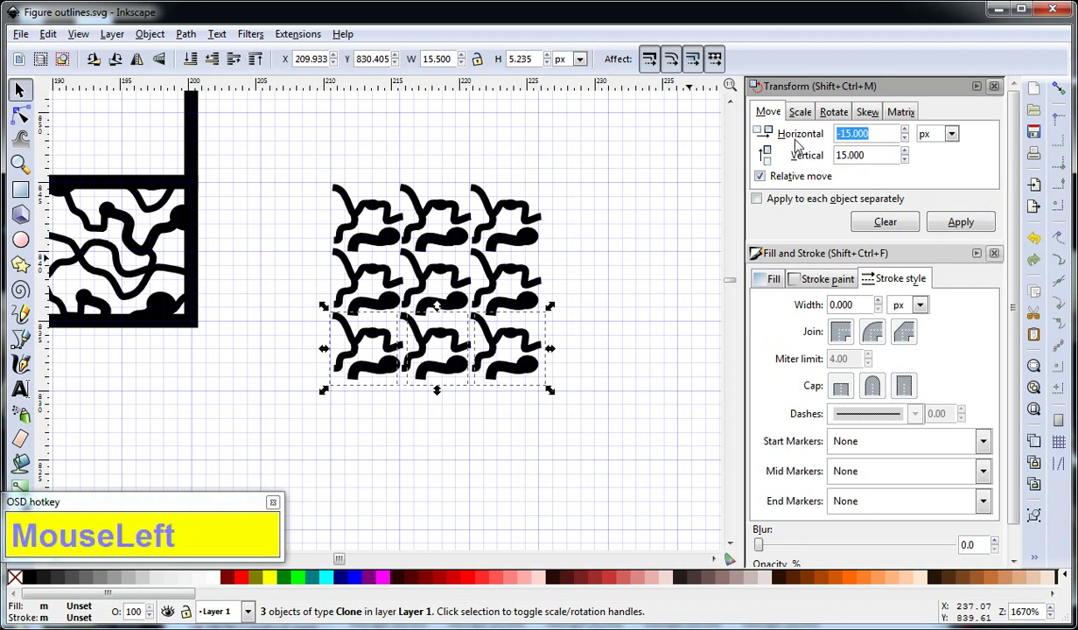
left_click(966, 229)
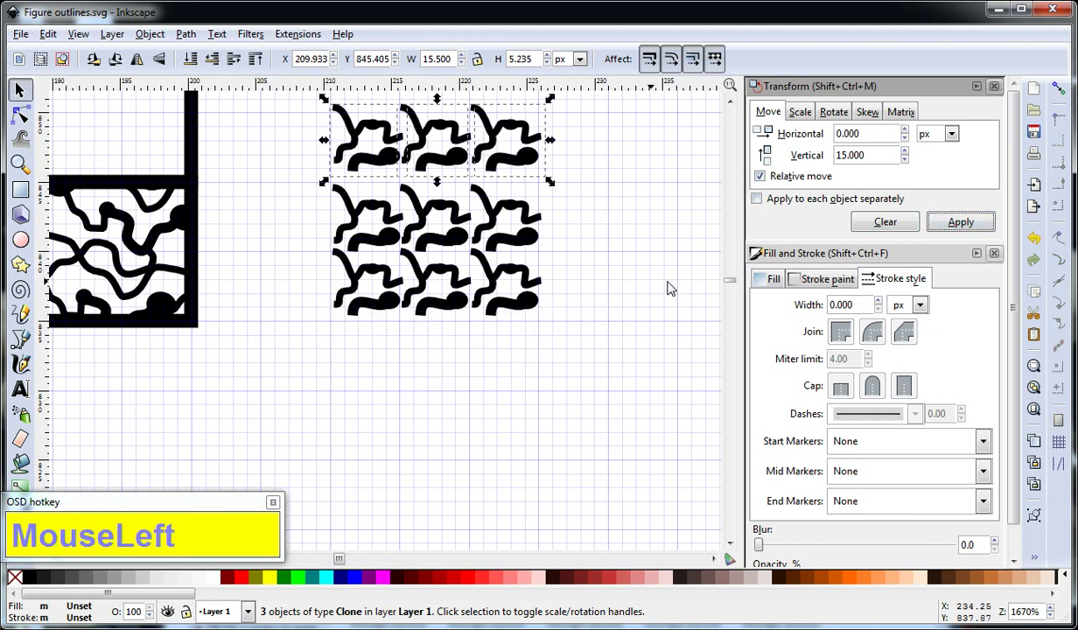
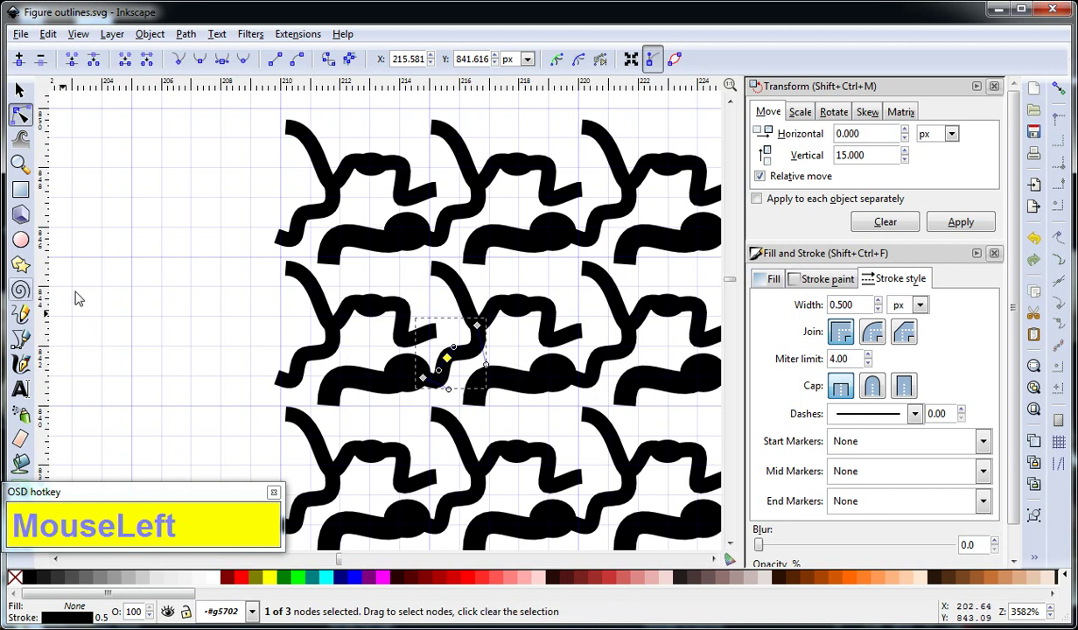
Draw a freehand fibre linking the middle tile to the one above at 0.75 px width
key("F6")
key("shift+5")
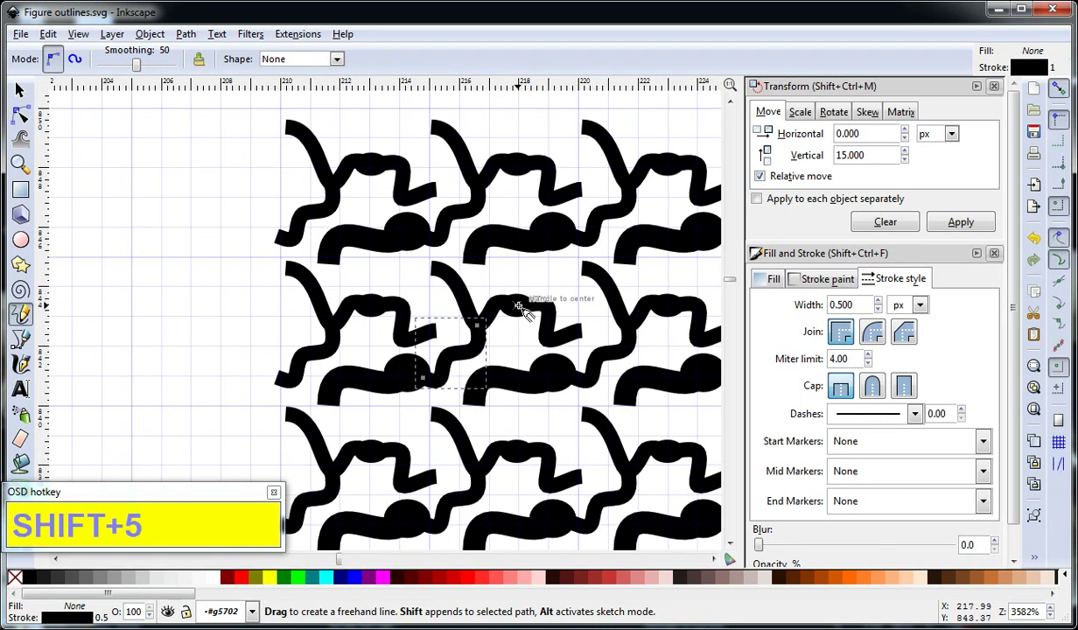
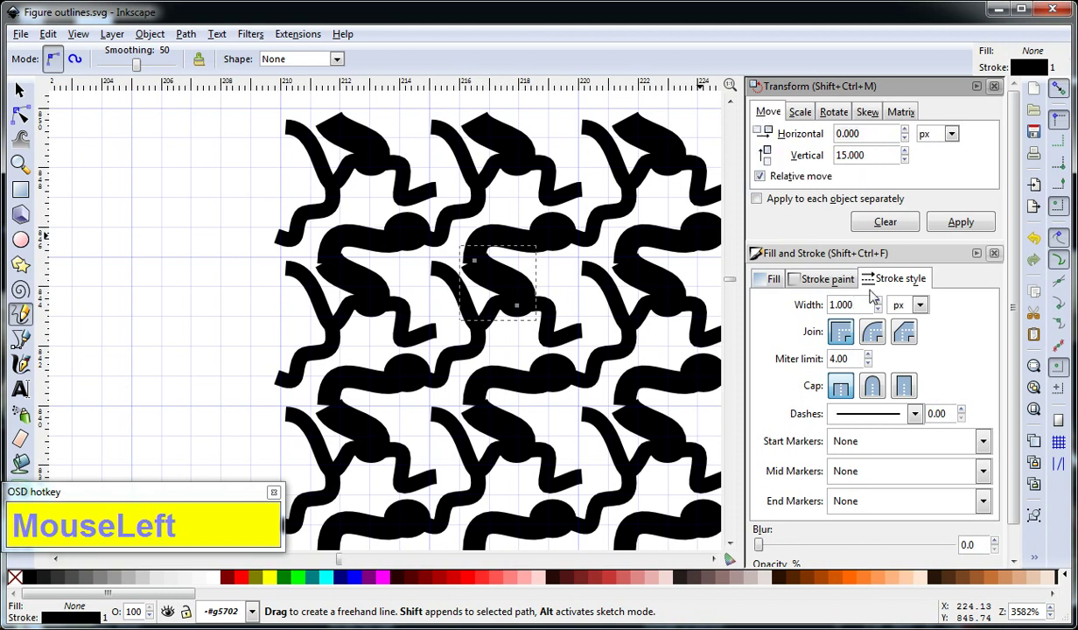
key("KP_Decimal")
key("KP_7")
key("KP_5")
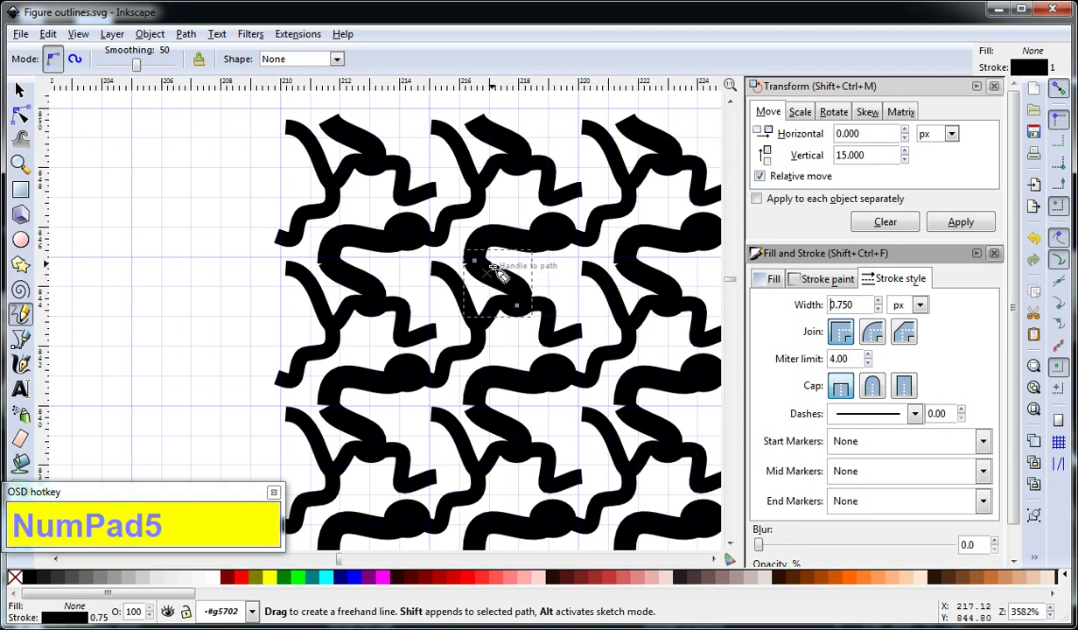
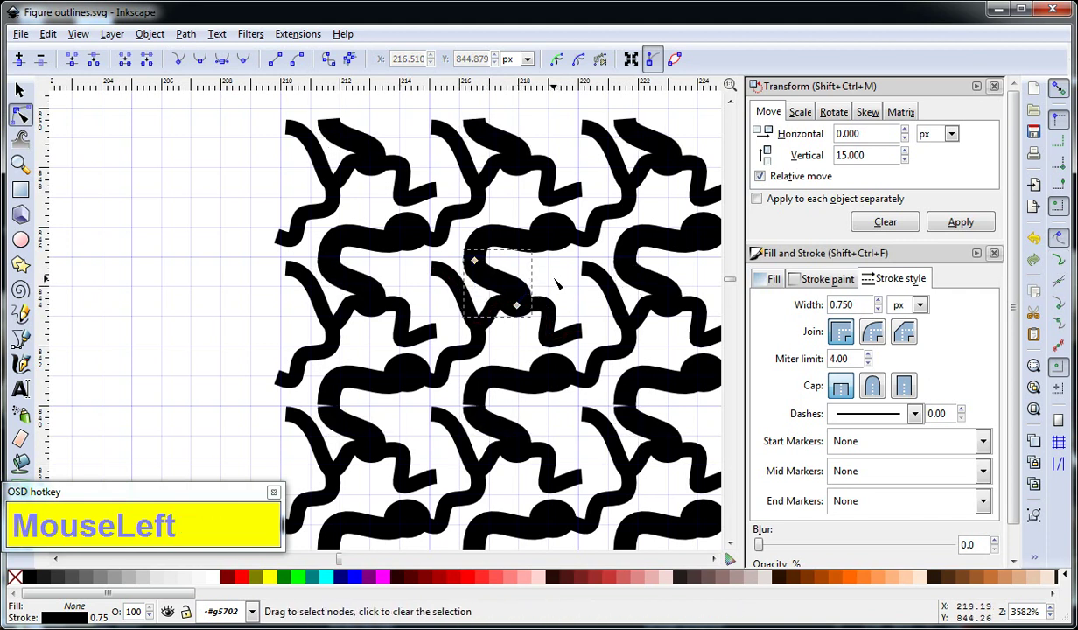
Select the lower S-shaped connecting fibre and enter node editing to refine its curve
key("F1")
left_click(566, 325)
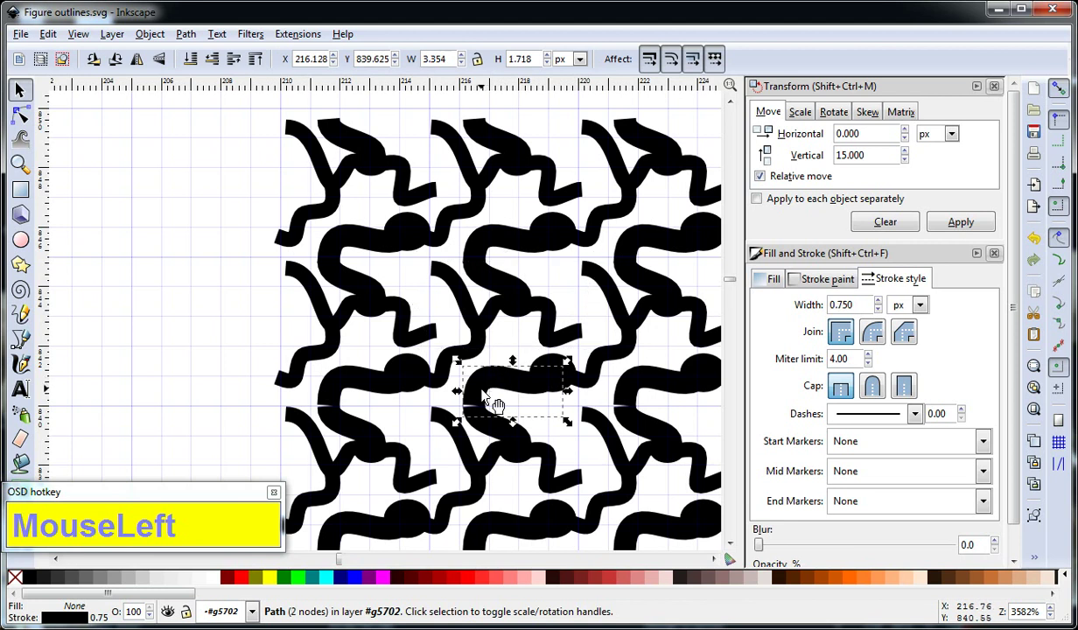
key("F1")
key("F2")
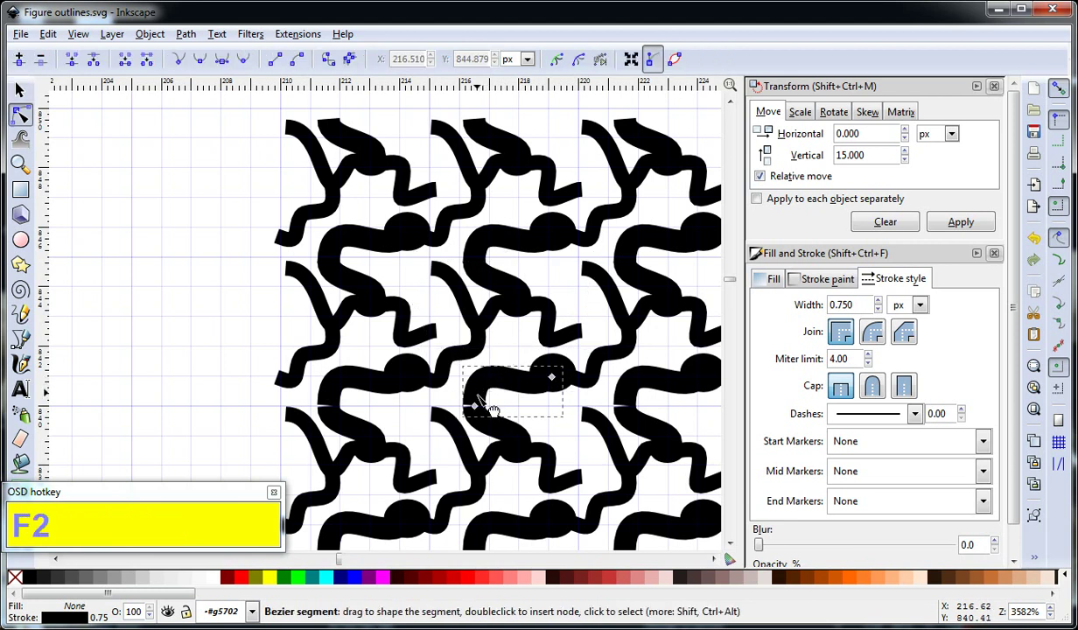
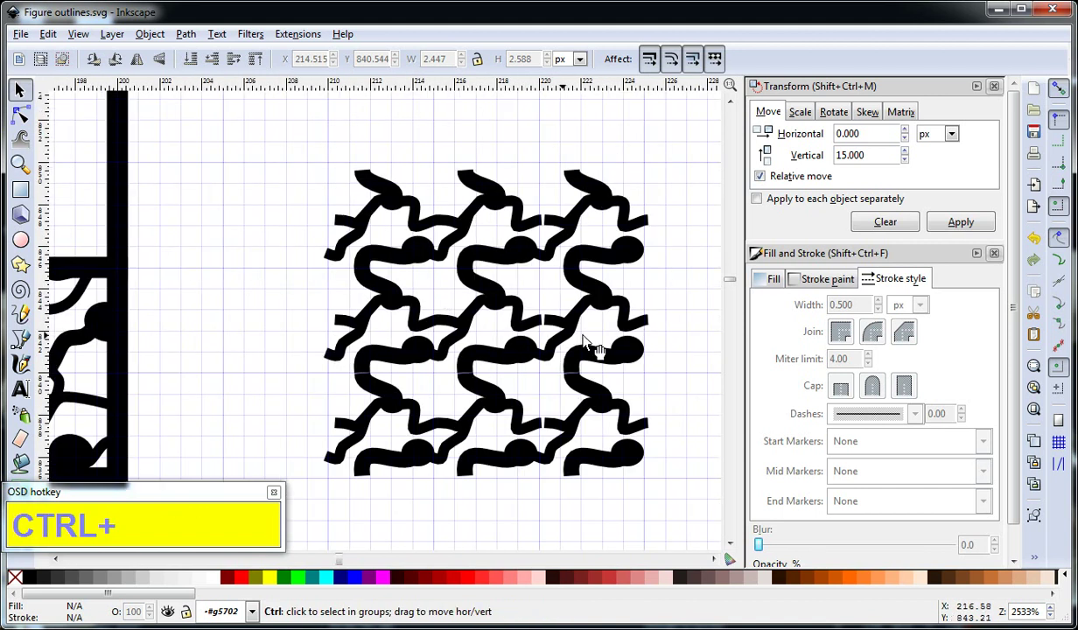
Delete the extra tile copies, leaving a single fibre tile on the canvas
left_click(671, 330)
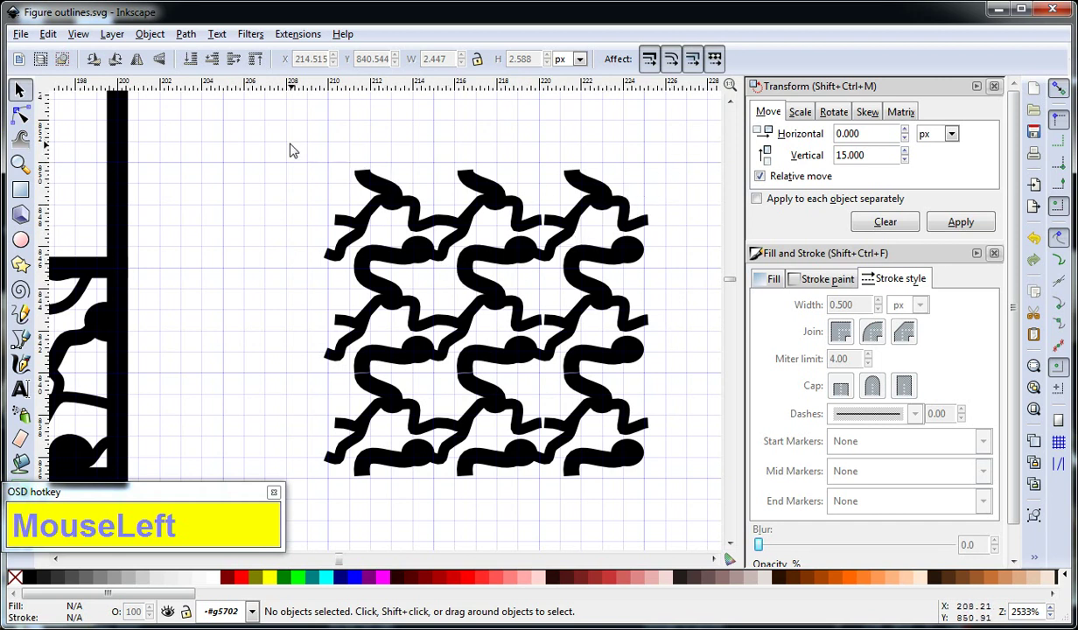
key("Delete")
left_click(688, 231)
key("Delete")
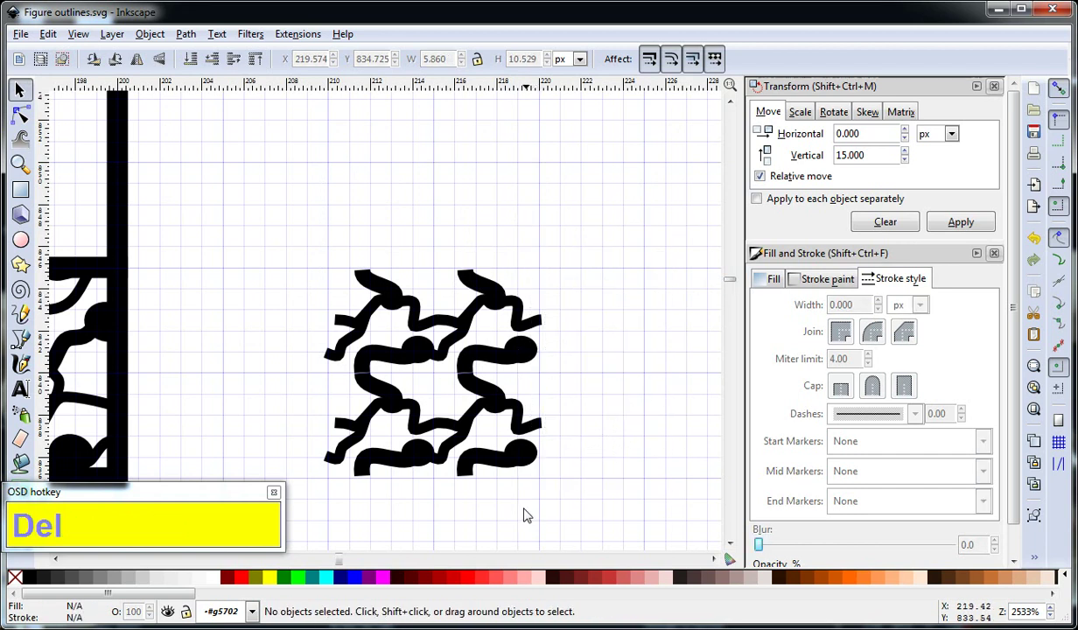
left_click(316, 373)
key("Delete")
left_click(305, 255)
key("Delete")
Select the remaining tile, ungroup it and convert it to a pattern (Alt+I)
left_click_drag(460, 415, 597, 399)
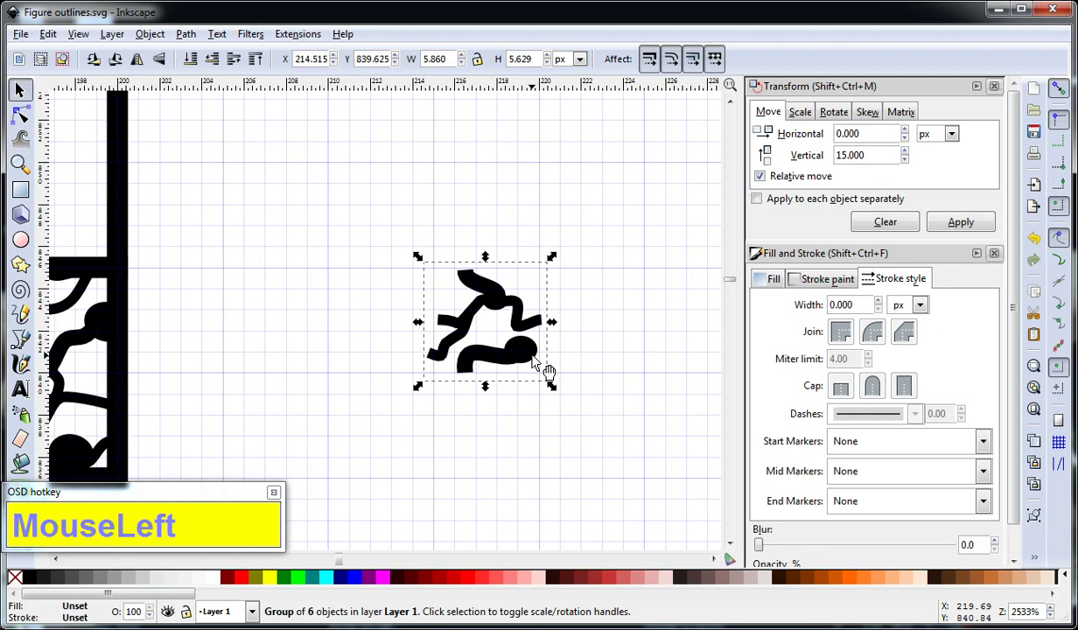
key("ctrl+shift+g")
left_click(591, 357)
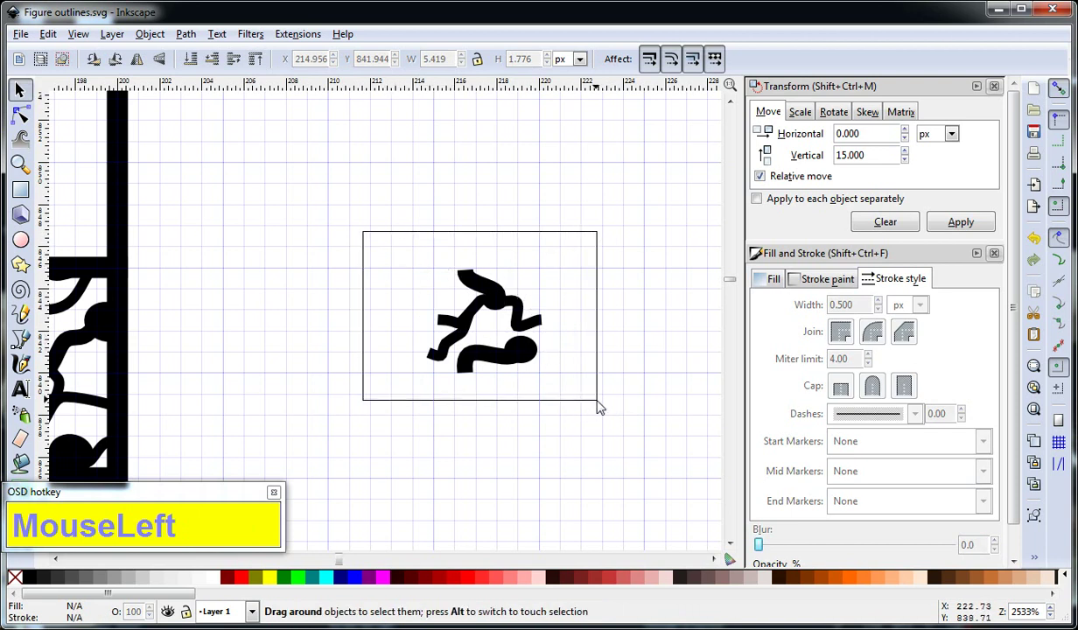
key("alt+i")
Fill the outline's lower band with the new pattern5735 fibre tile pattern
left_click(778, 288)
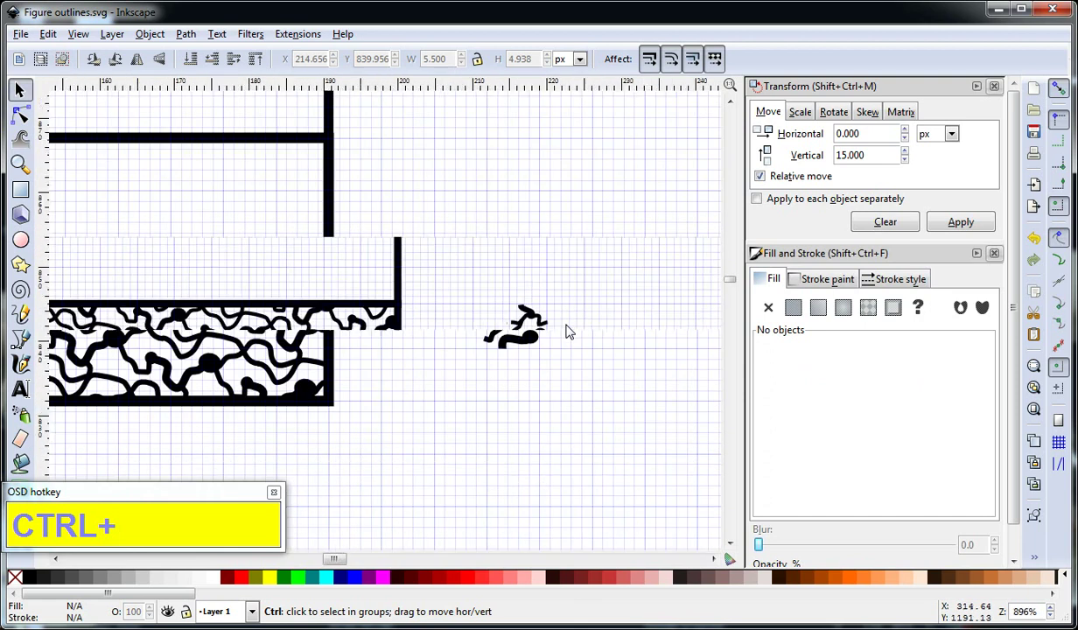
left_click(366, 349)
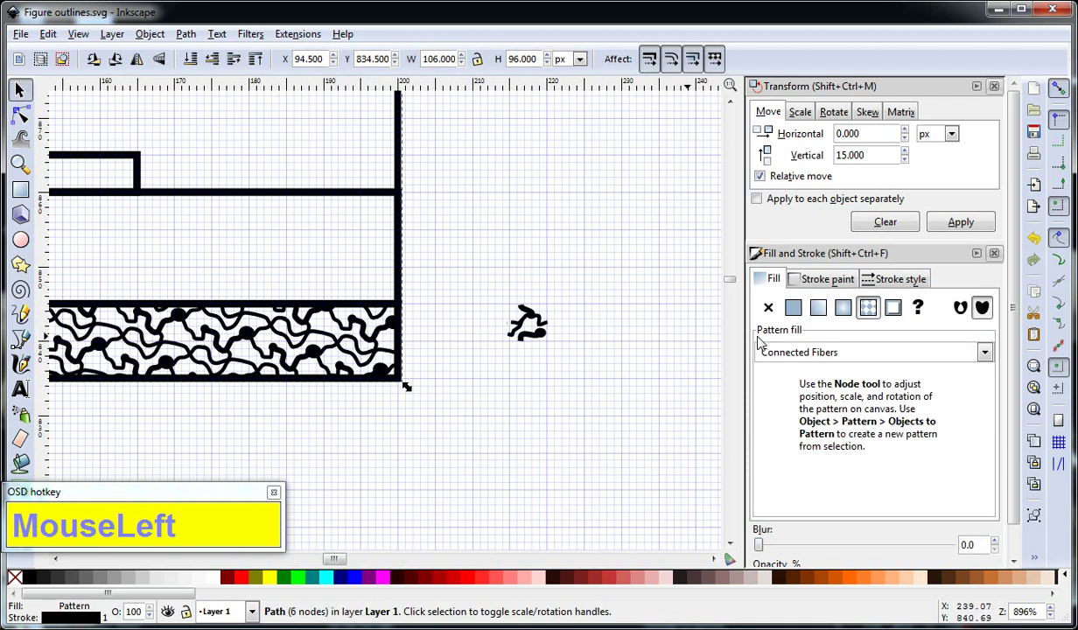
scroll("up", 3)
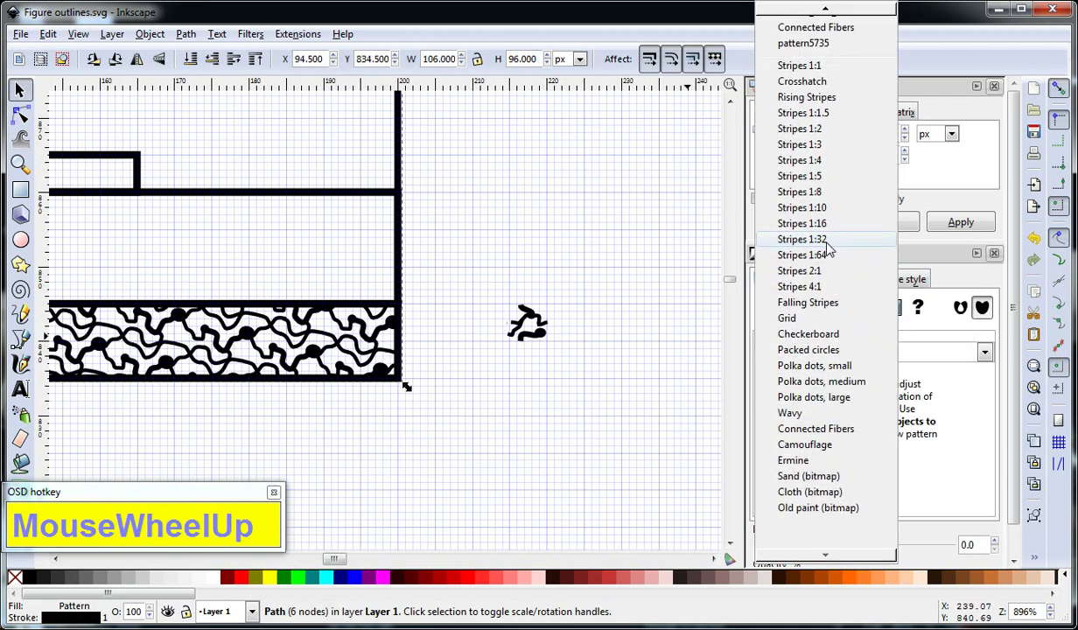
left_click(866, 56)
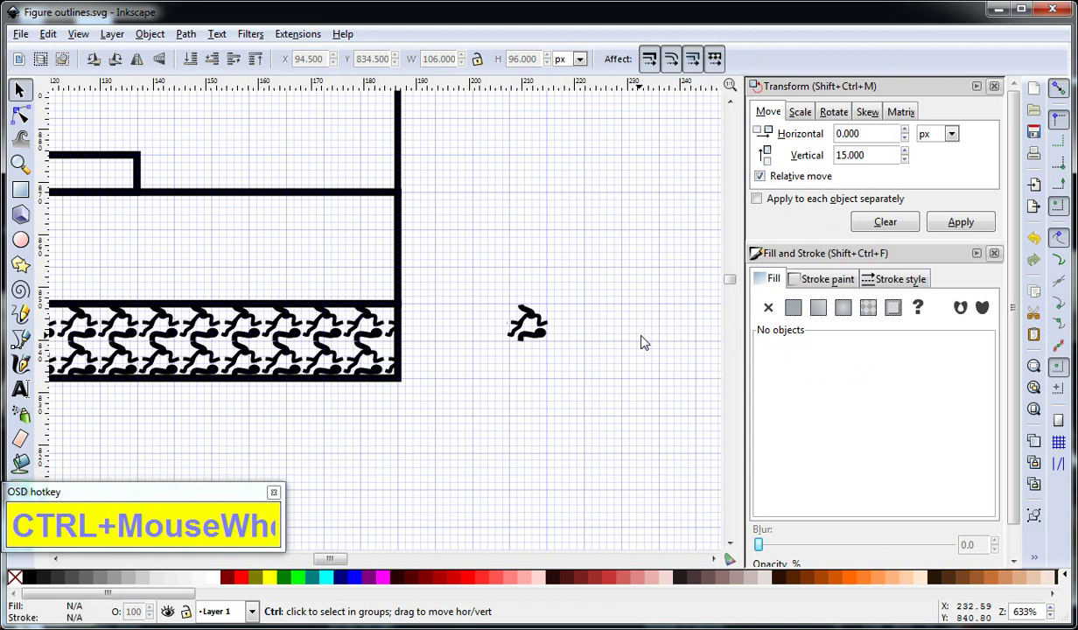
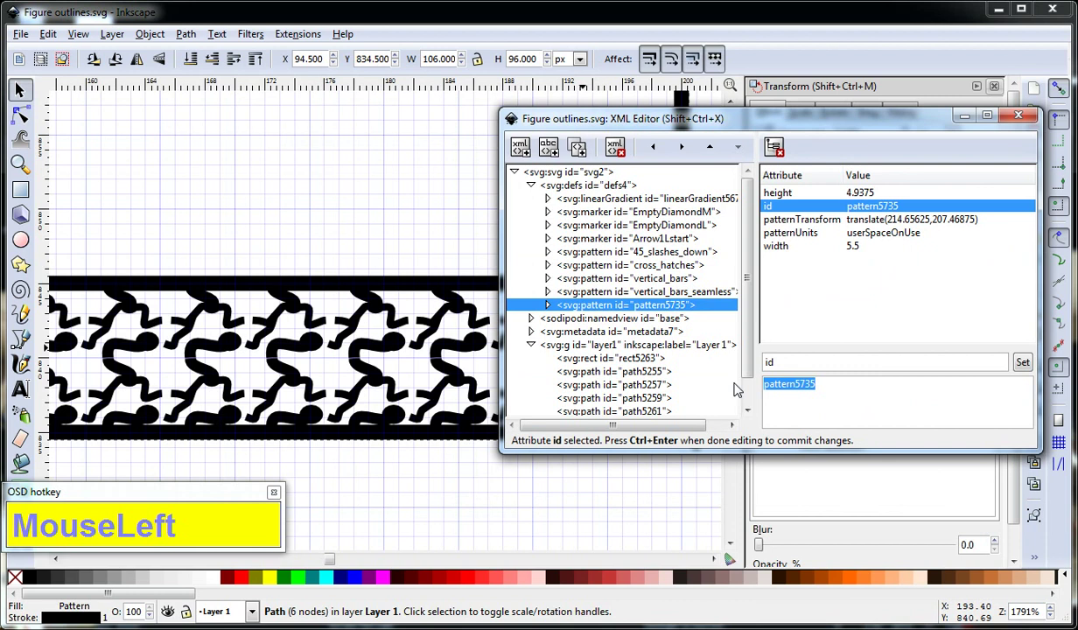
Name the pattern random_fibers in the XML Editor and reset its offset to zero
type("random")
key("shift+f")
type("bers")
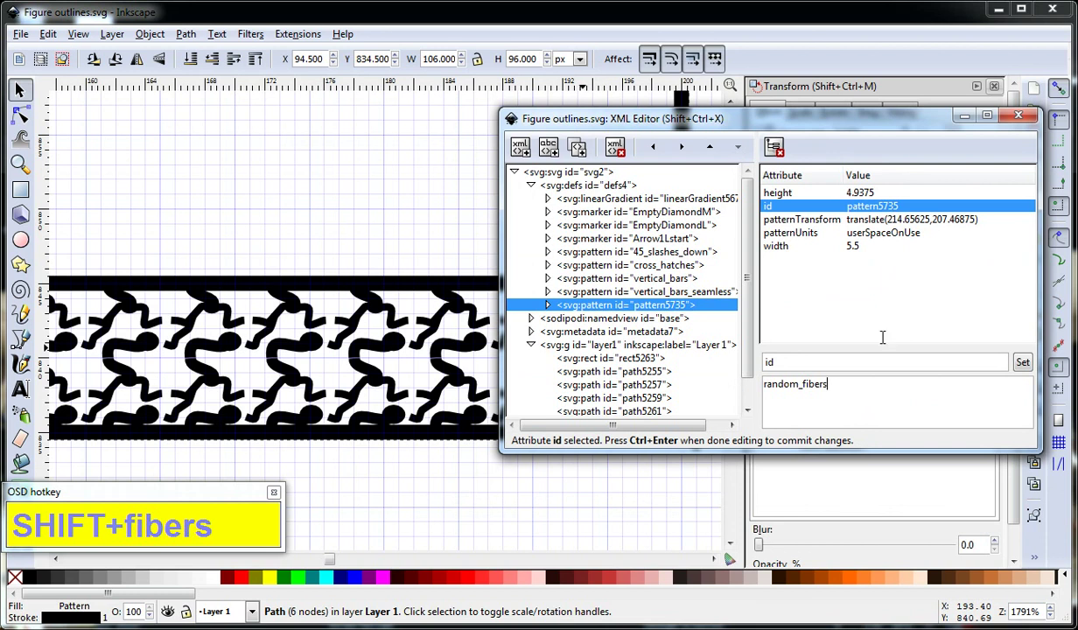
key("Return")
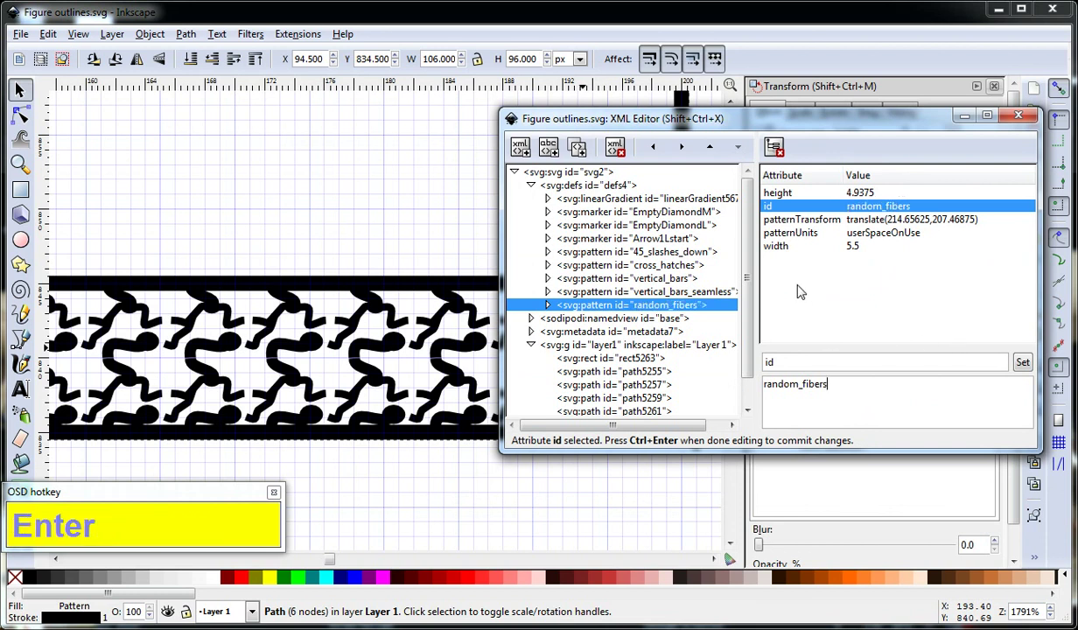
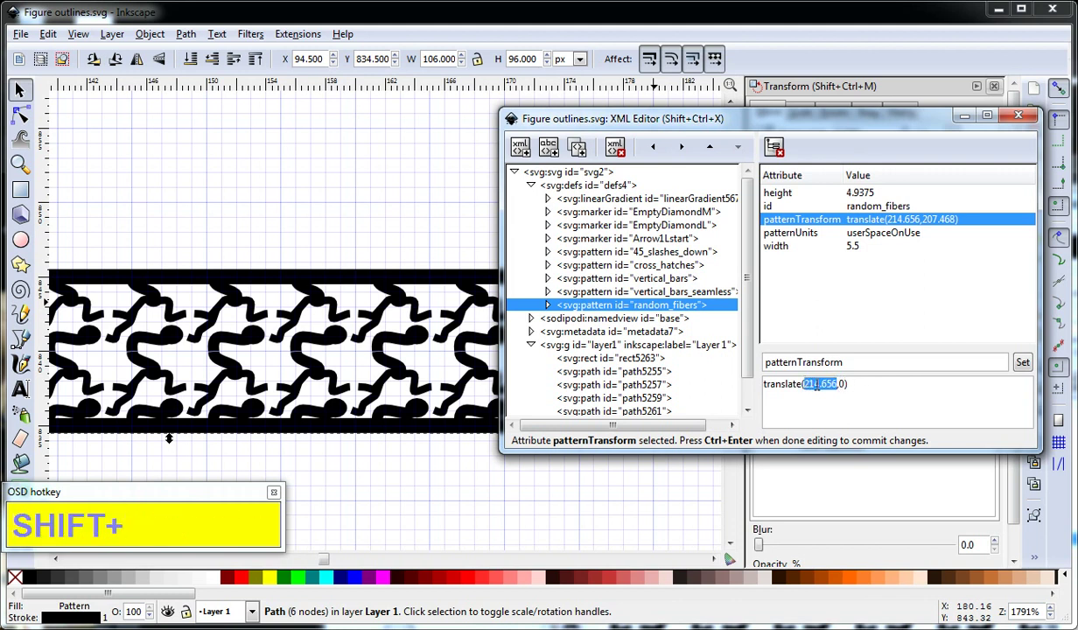
key("KP_0")
key("End")
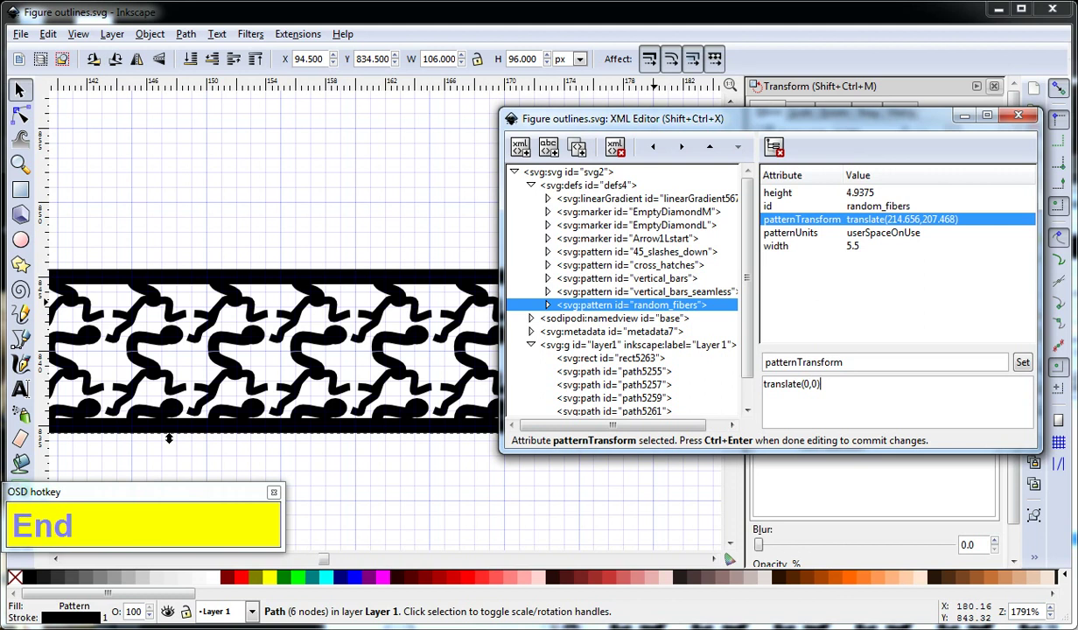
left_click_drag(905, 251, 892, 192)
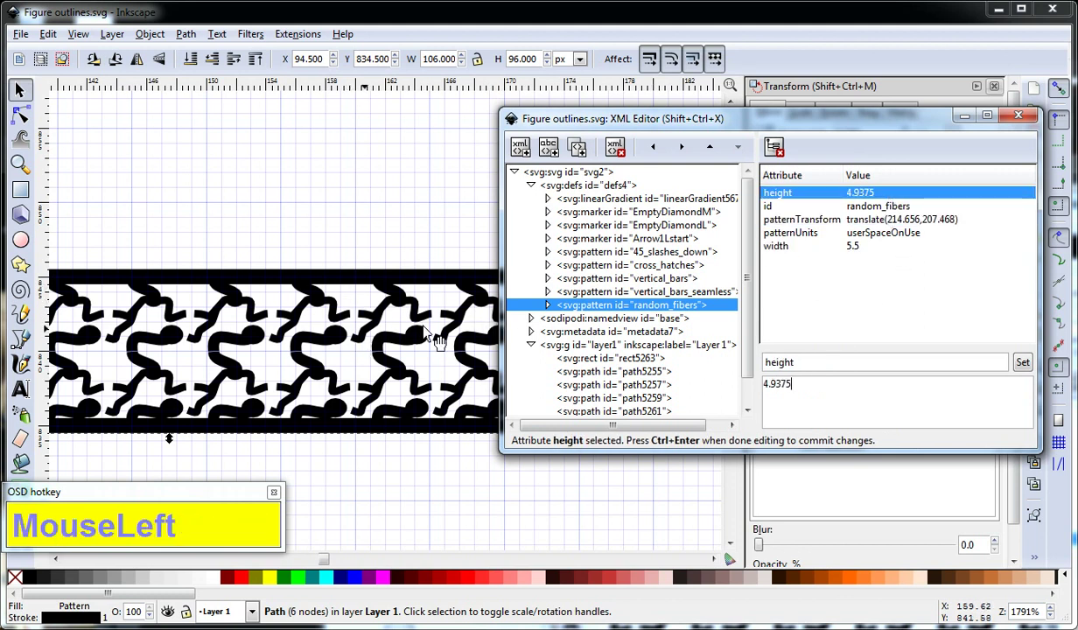
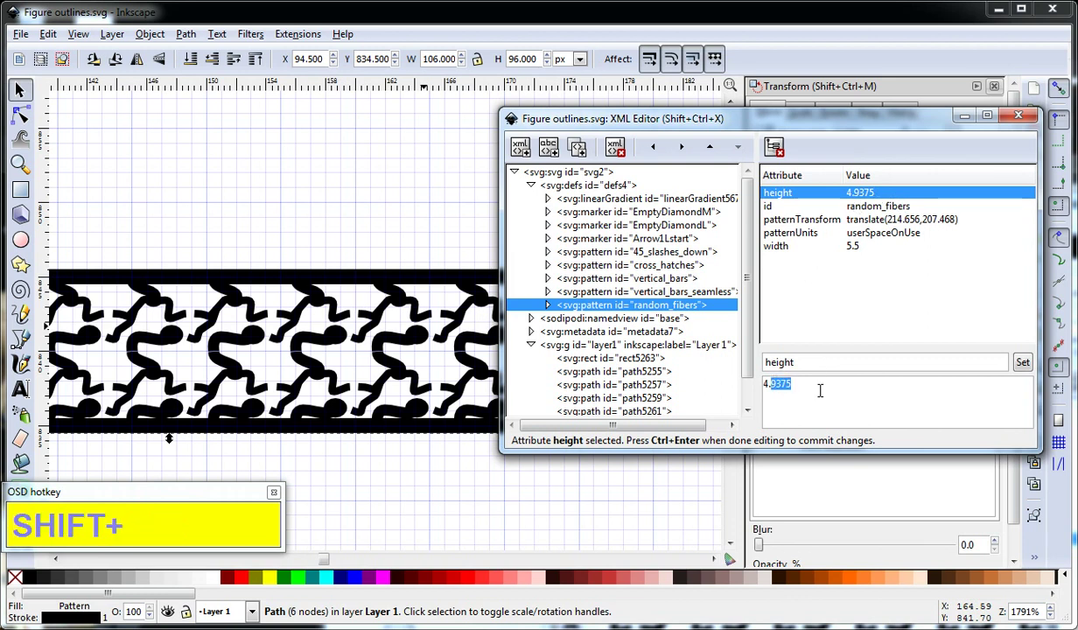
Set the random_fibers pattern height to 4.8 and width to 4.8
key("KP_8")
key("Return")
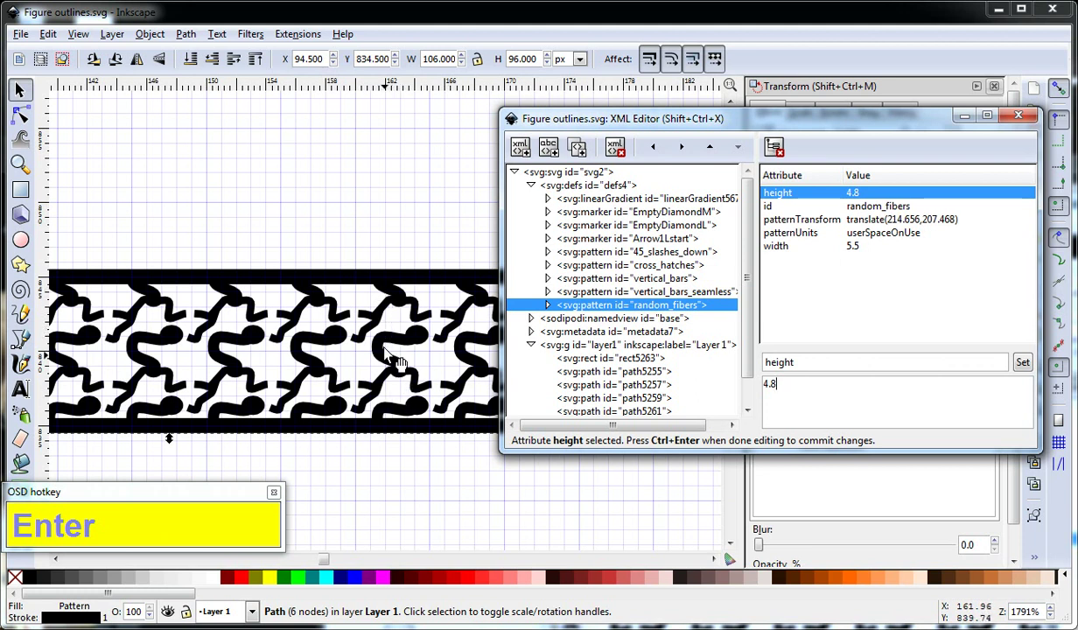
left_click(867, 255)
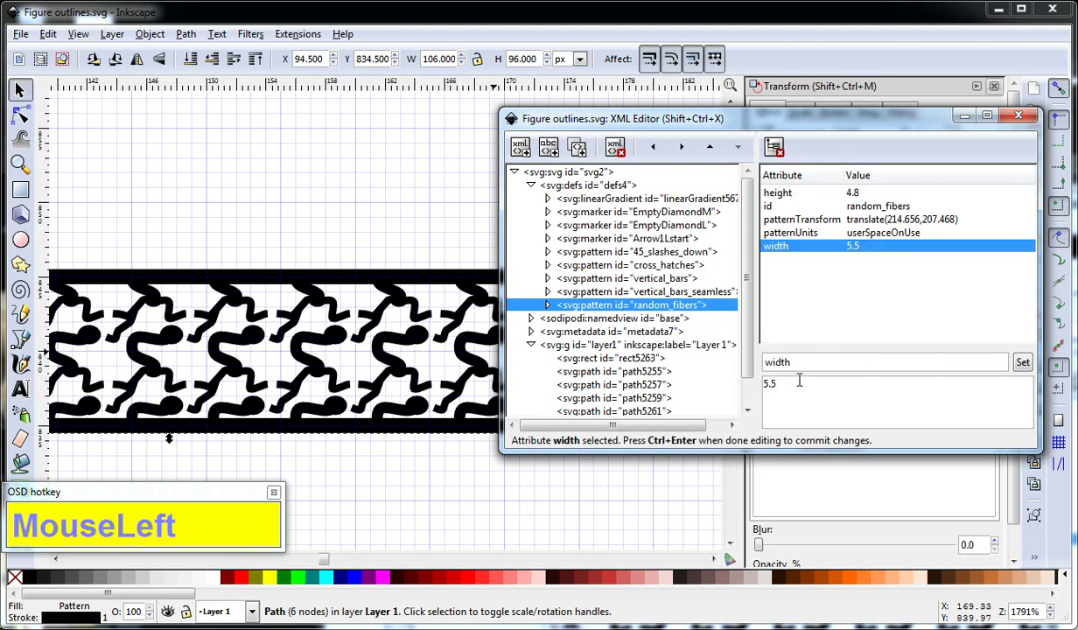
key("BackSpace")
key("KP_0")
key("Return")
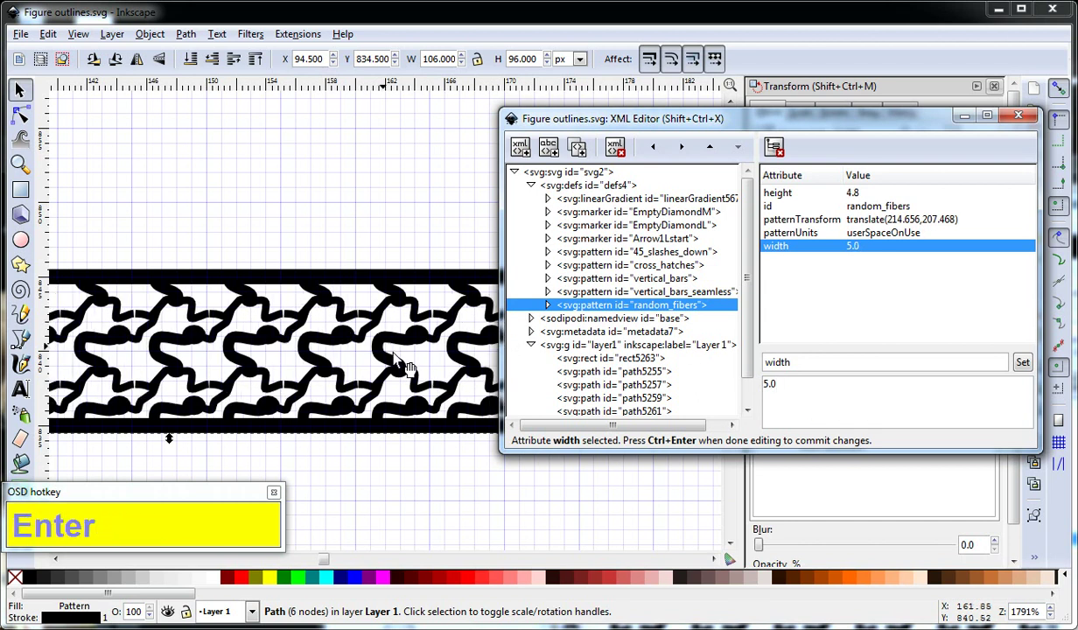
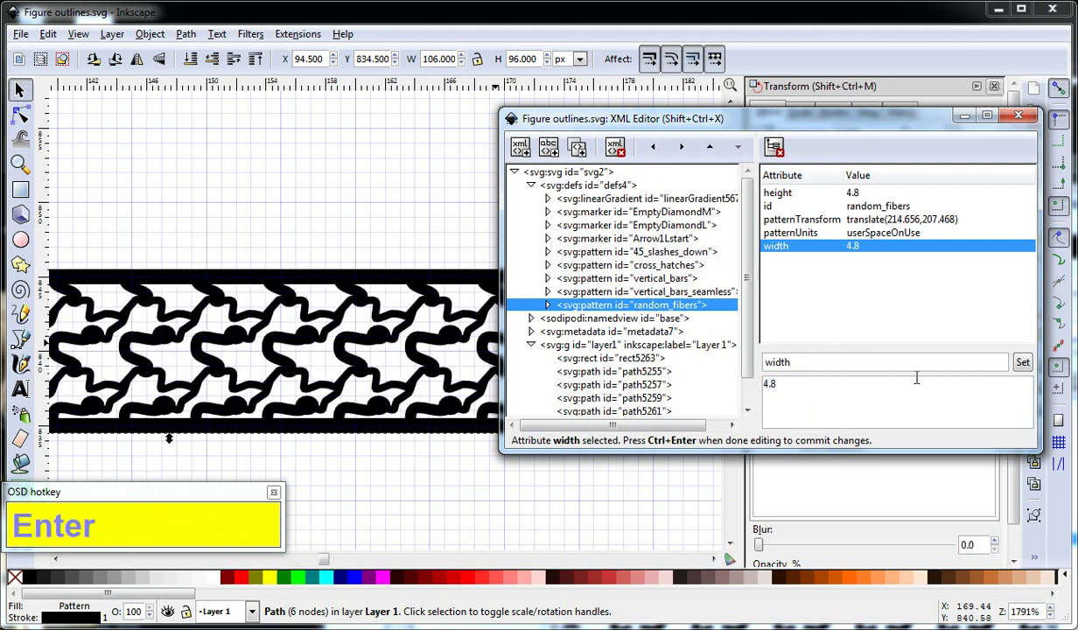
key("Return")
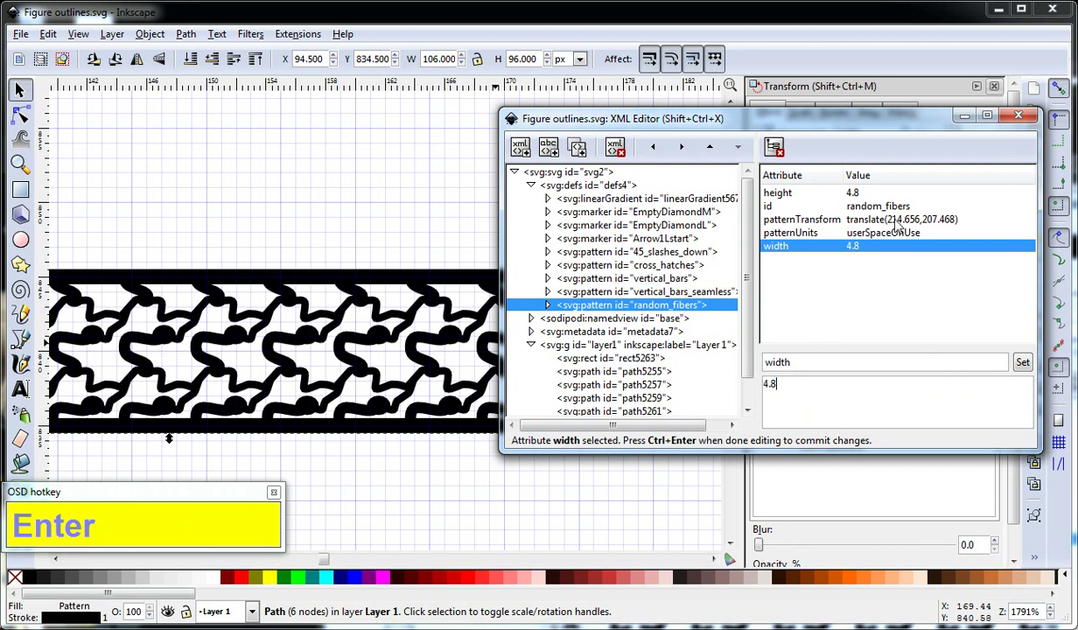
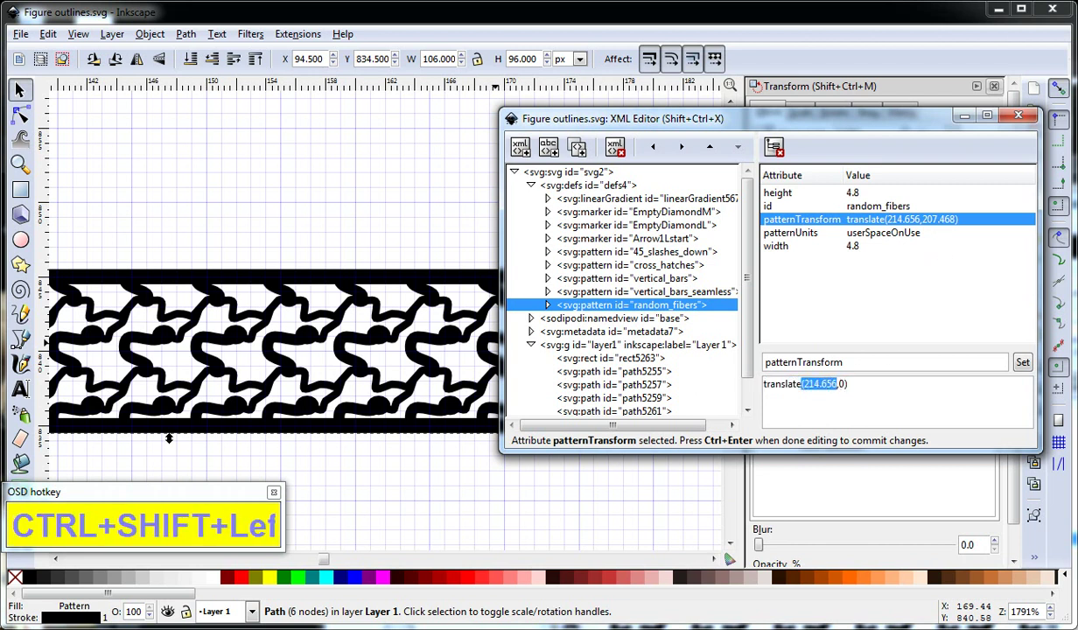
Set the pattern's patternTransform to translate(0,0) and commit it
key("ctrl+shift+Left")
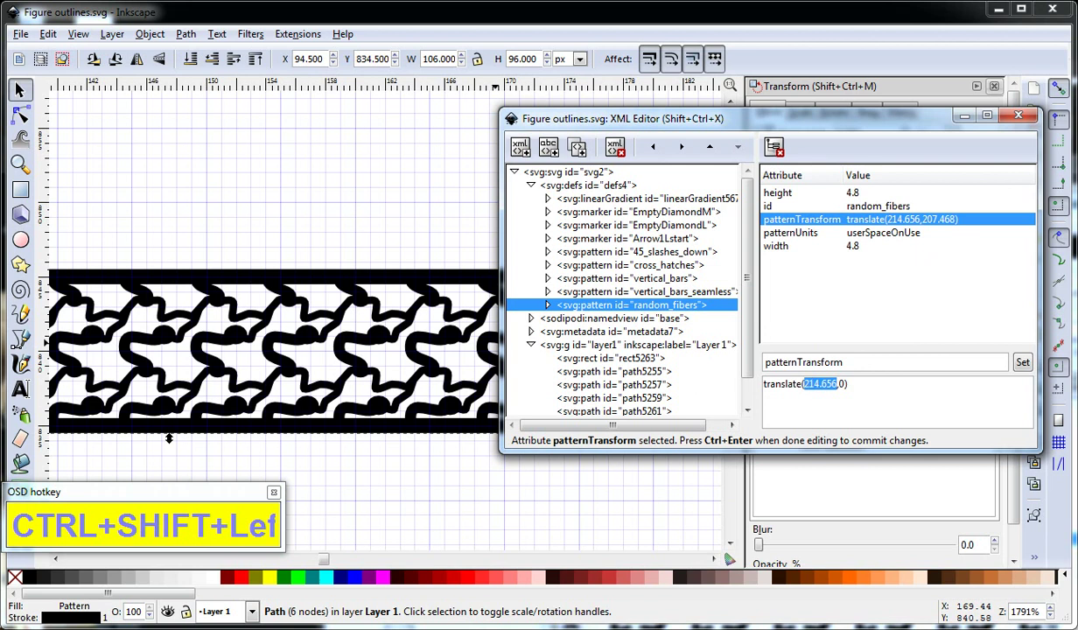
key("KP_0")
key("End")
key("Return")
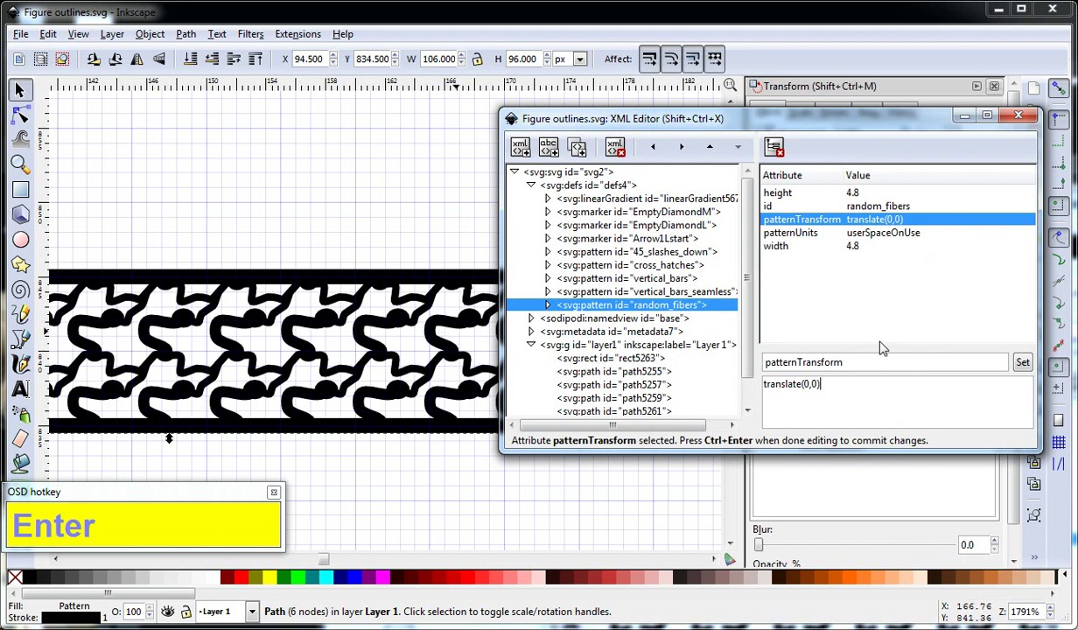
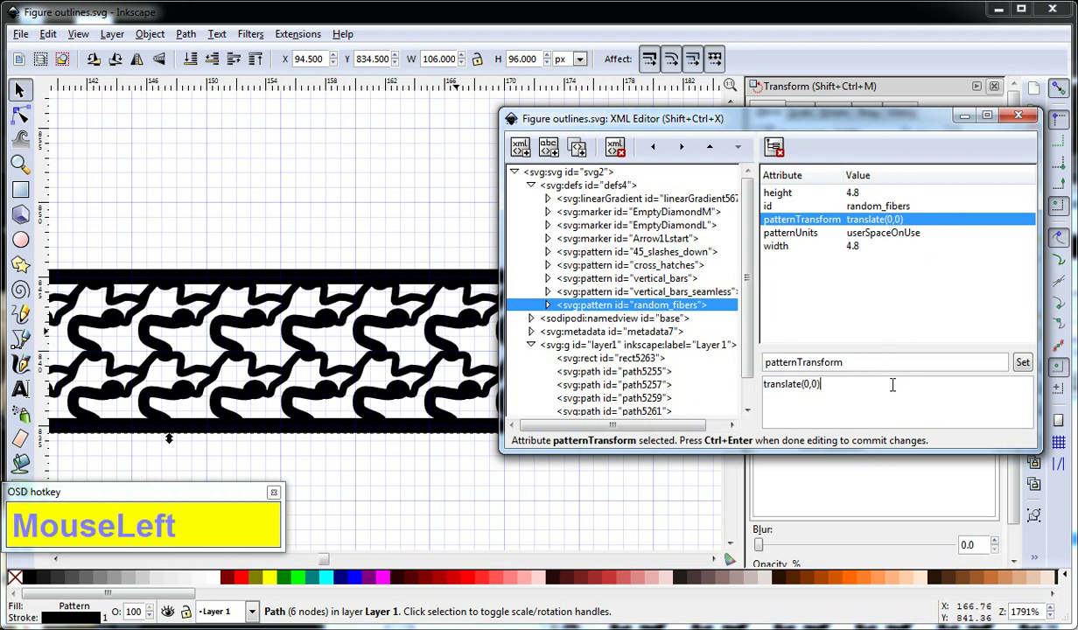
key("space")
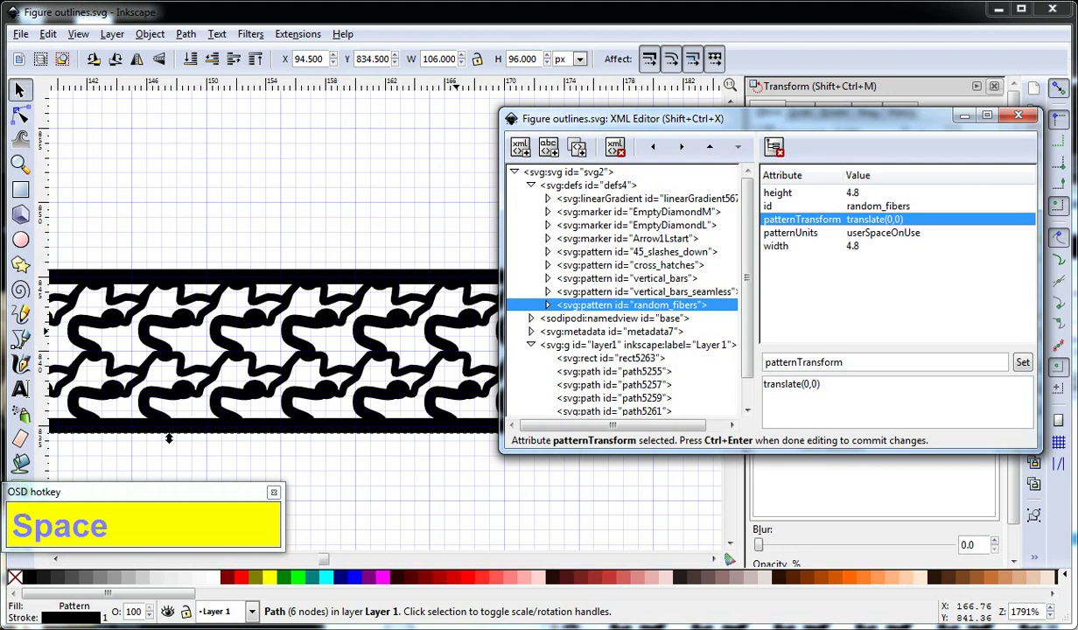
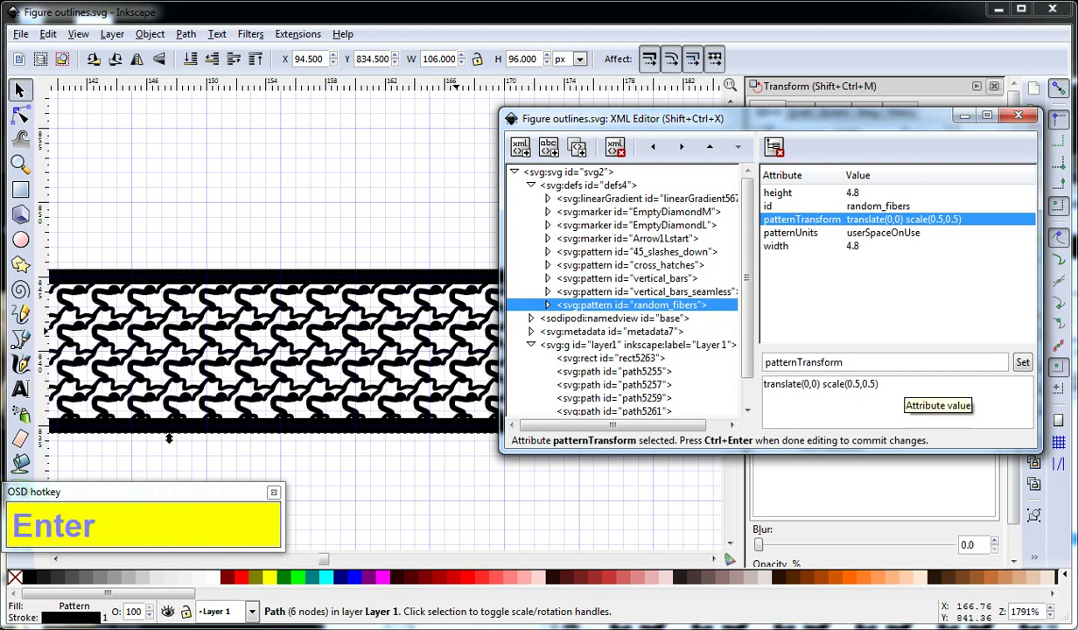
Append scale(0.5,0.5) rotate(30) to the patternTransform for smaller, tilted tiles
key("space")
type("Spacerotate")
key("3")
key("shift+0")
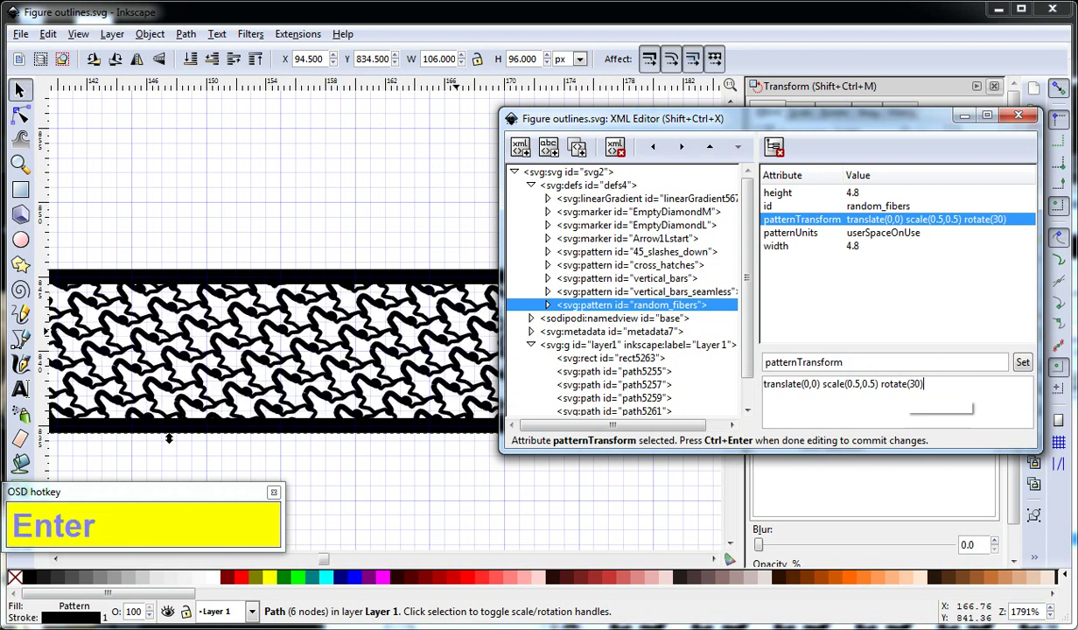
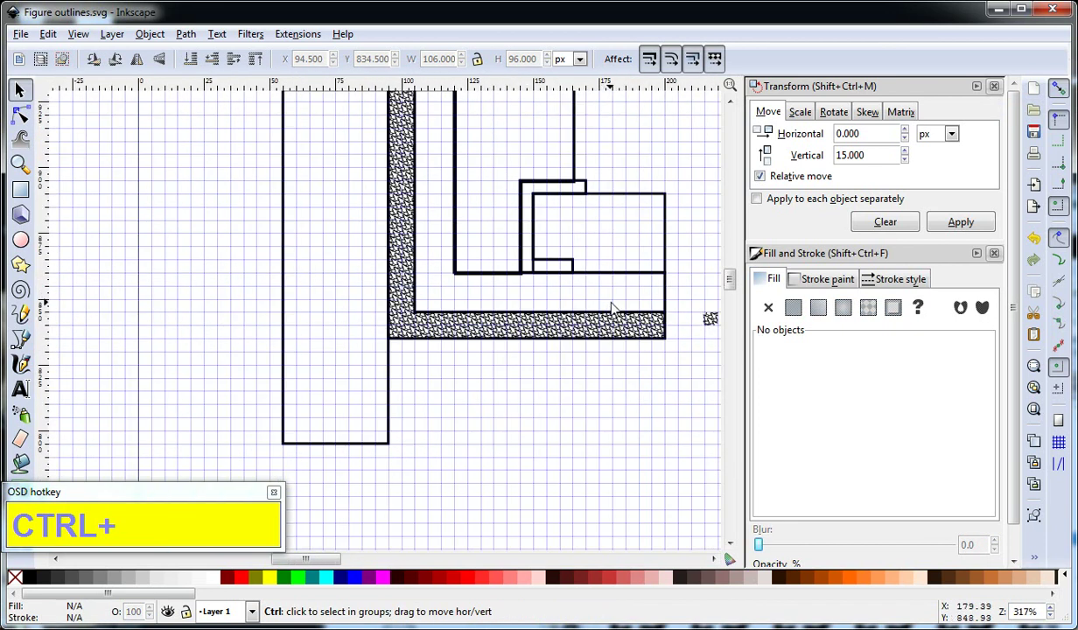
Pan to the L-shaped band and delete the small pattern swatch beside it
middle_click(688, 219)
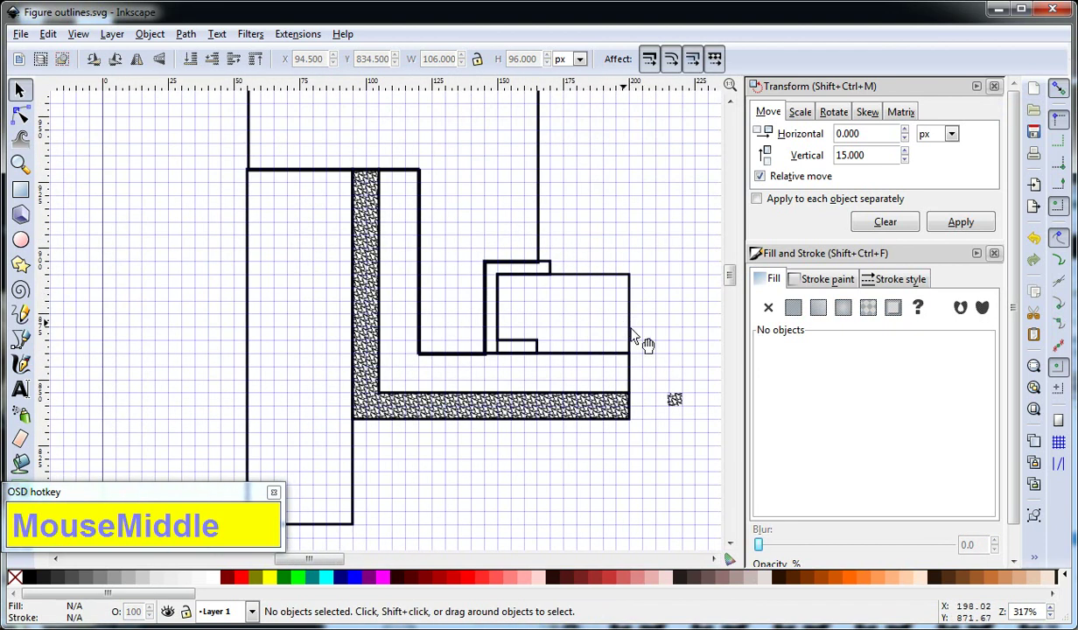
left_click(697, 383)
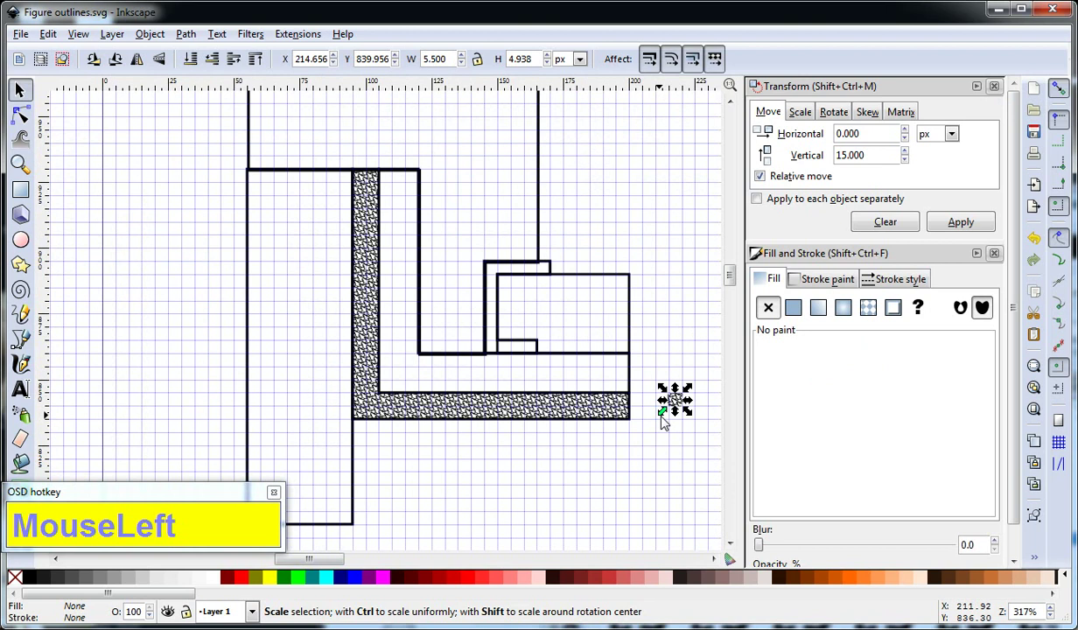
key("Delete")
left_click(668, 421)
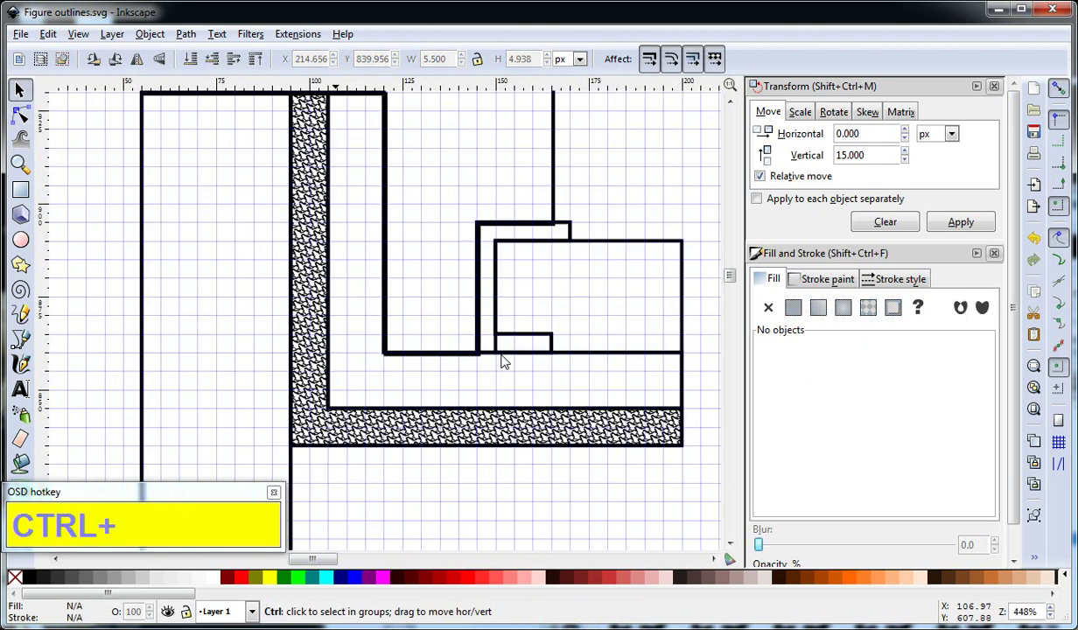
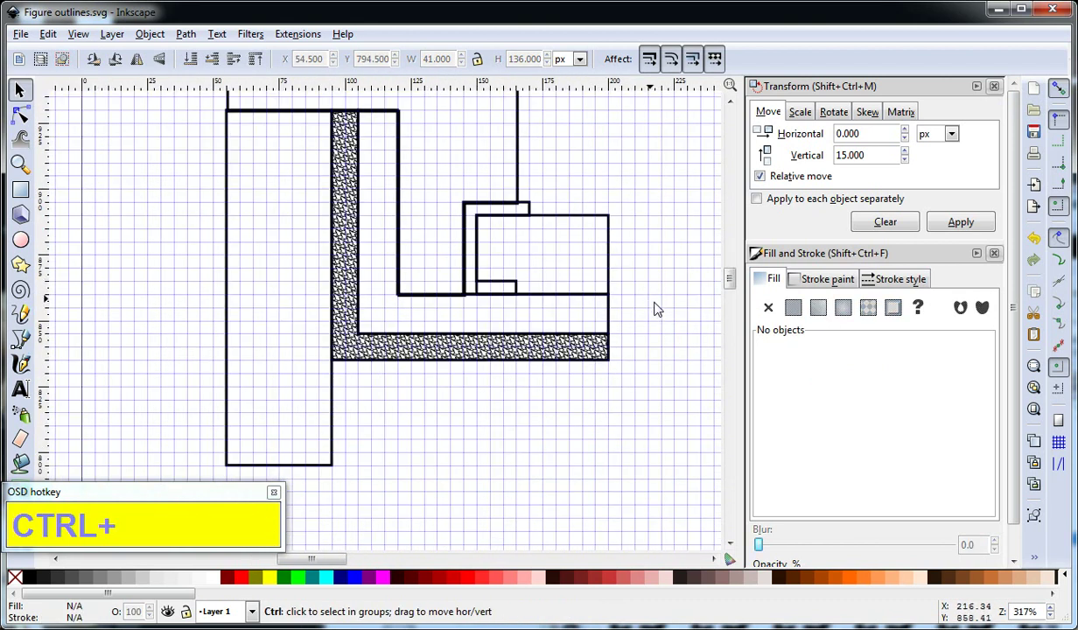
Undo the deletion and inspect pieces of the figure outline around the band
left_click(667, 348)
key("ctrl+z")
left_click(671, 343)
key("z")
key("z")
left_click(671, 343)
left_click(679, 292)
left_click(663, 285)
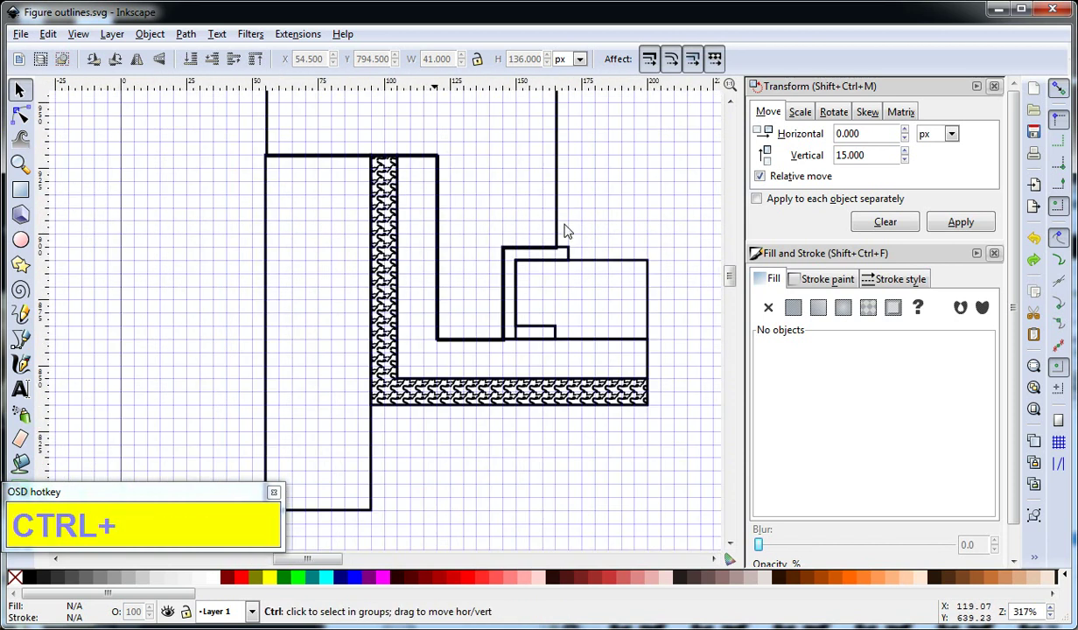
Switch View > Display mode to Outline and recentre the figure
left_click(618, 453)
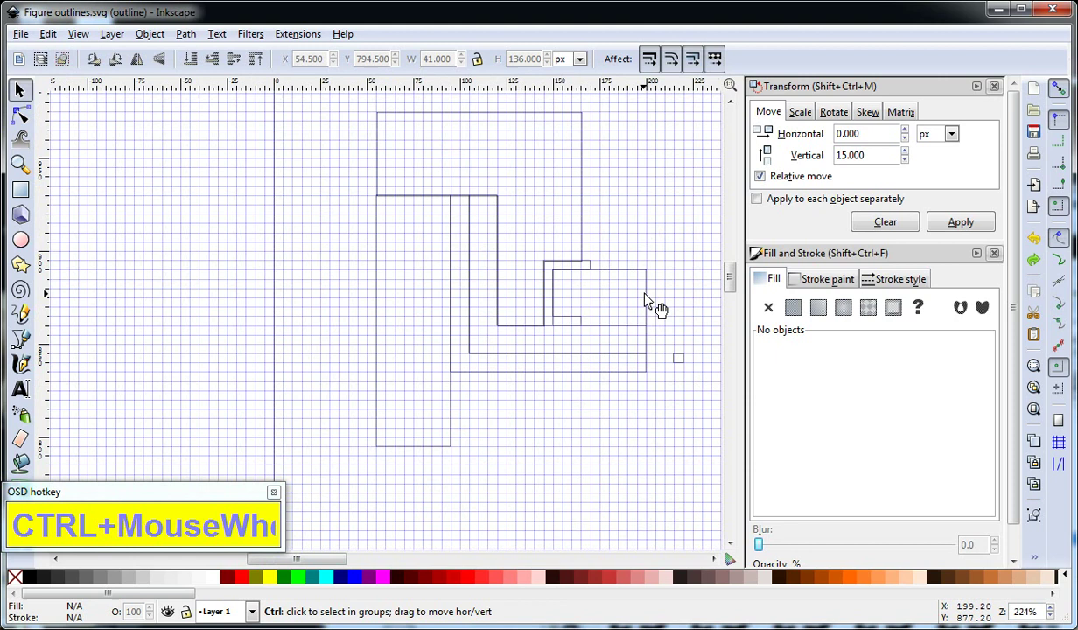
left_click(654, 448)
middle_click(573, 259)
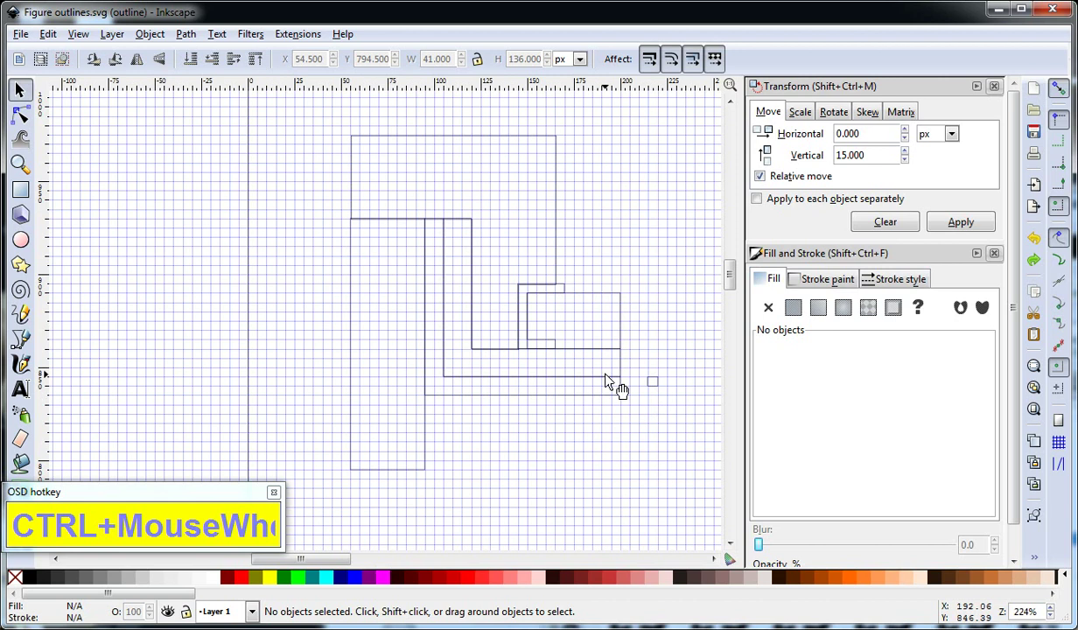
left_click(646, 409)
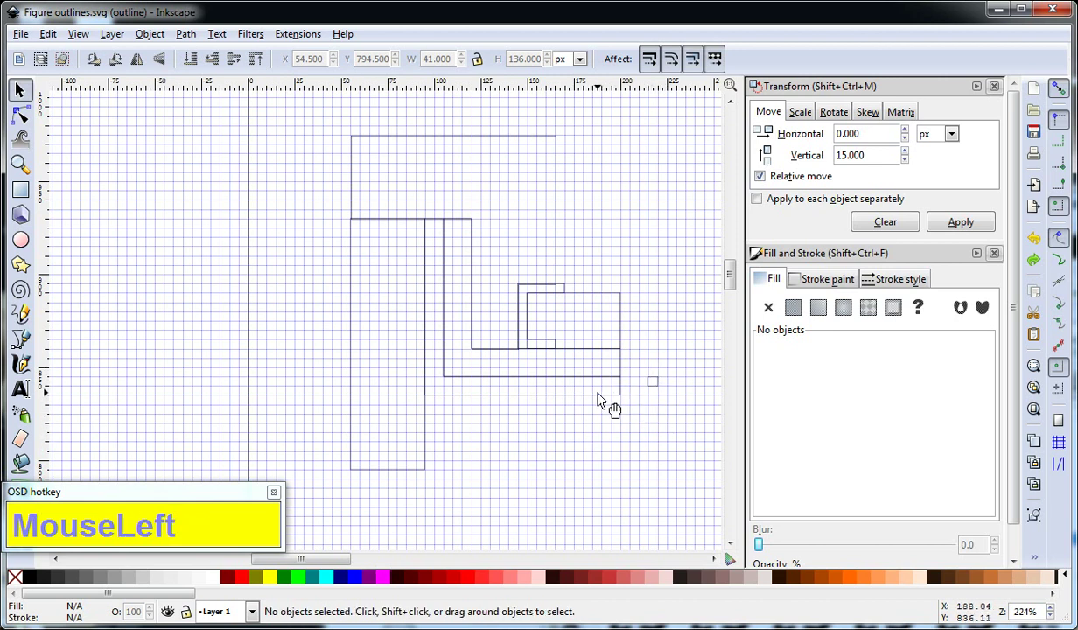